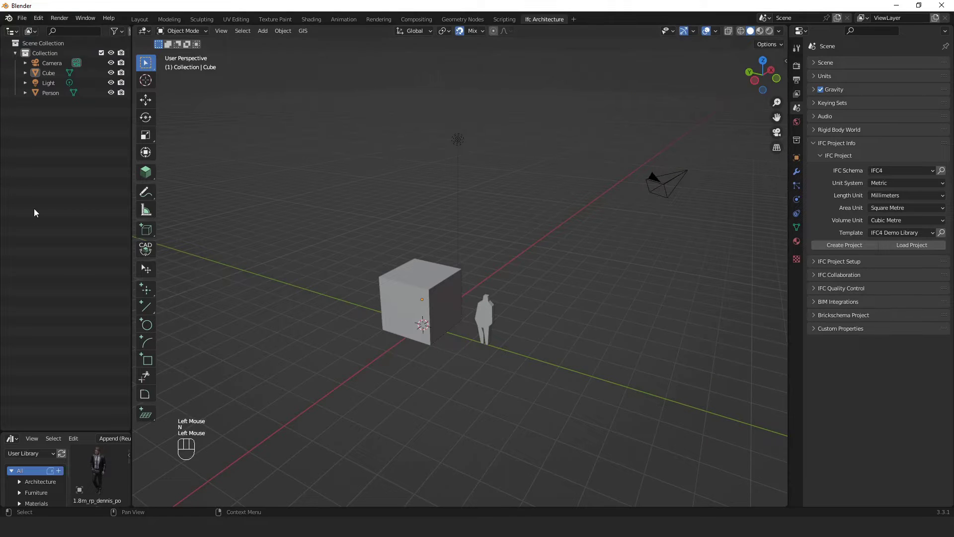
- Select and delete the cube, camera, light and person figure, leaving an empty grid
key("a")
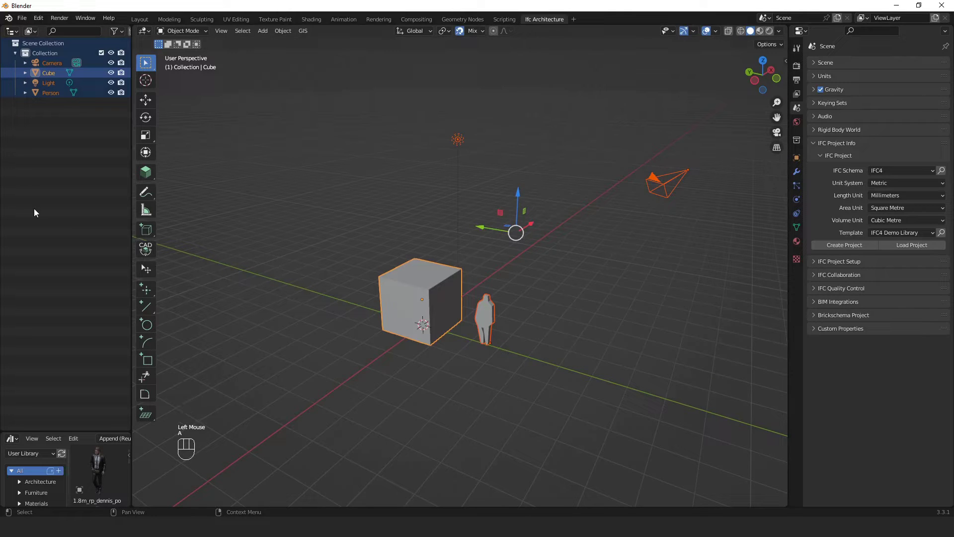
key("x")
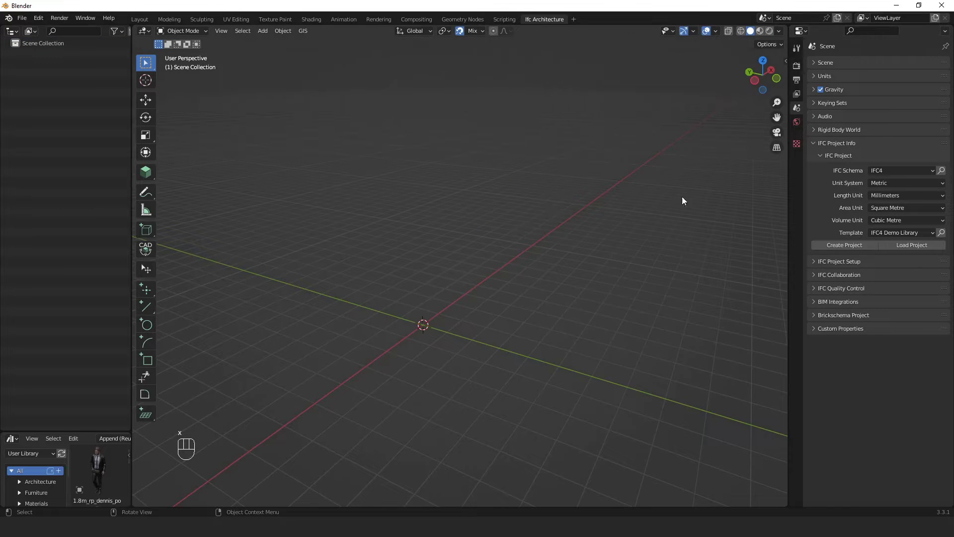
scroll("up", 3)
left_click_drag(457, 321, 499, 271)
middle_click(500, 298)
scroll("up", 3)
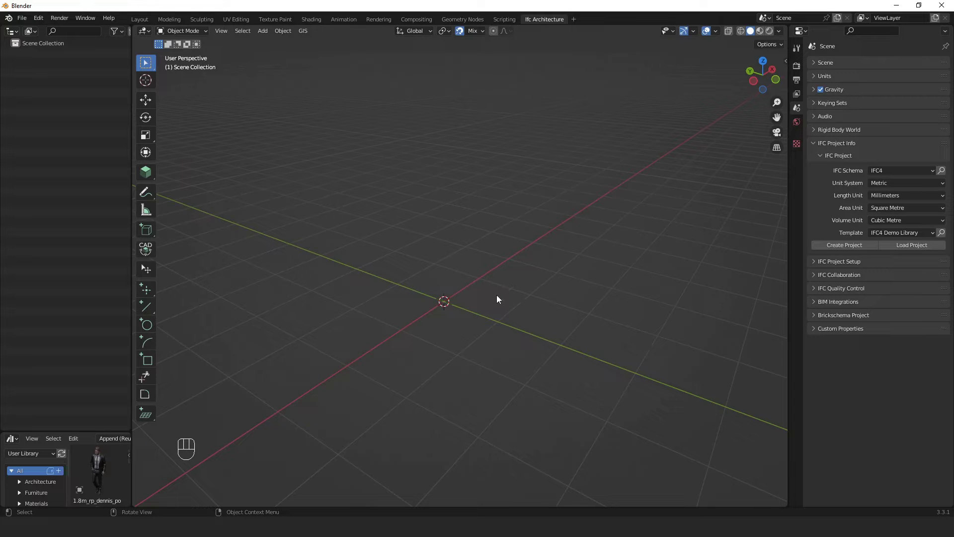
left_click_drag(497, 285, 472, 261)
- Add a mesh plane, stand it upright as a panel and shift it -300 along Z
key("shift+a")
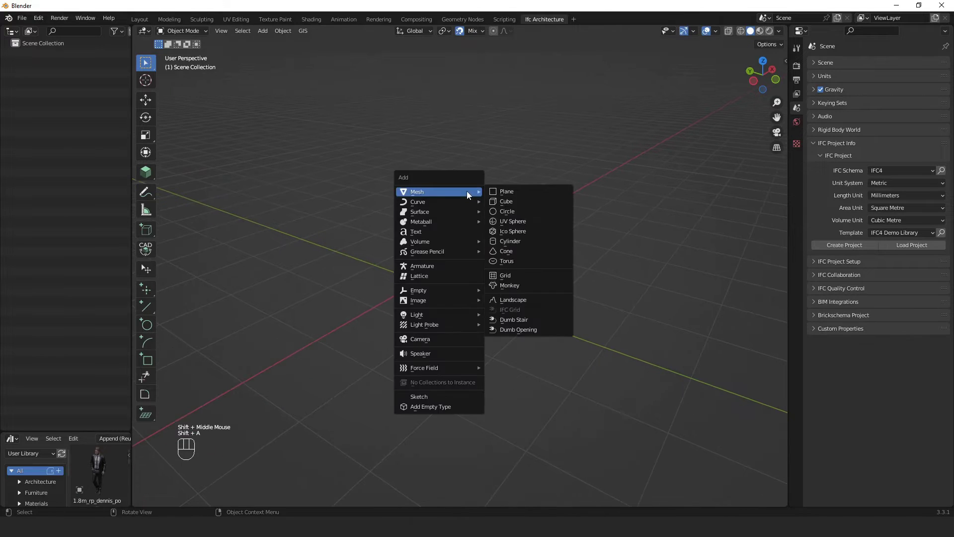
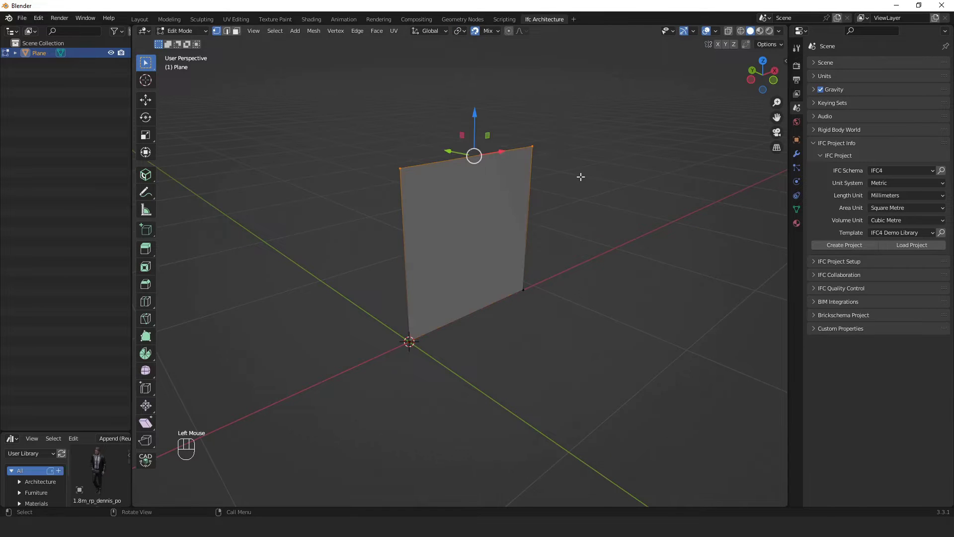
key("g")
key("z")
key("KP_Subtract")
key("KP_3")
key("KP_0")
key("KP_0")
key("Return")
key("Tab")
scroll("up", 3)
left_click_drag(563, 337, 413, 355)
key("Tab")
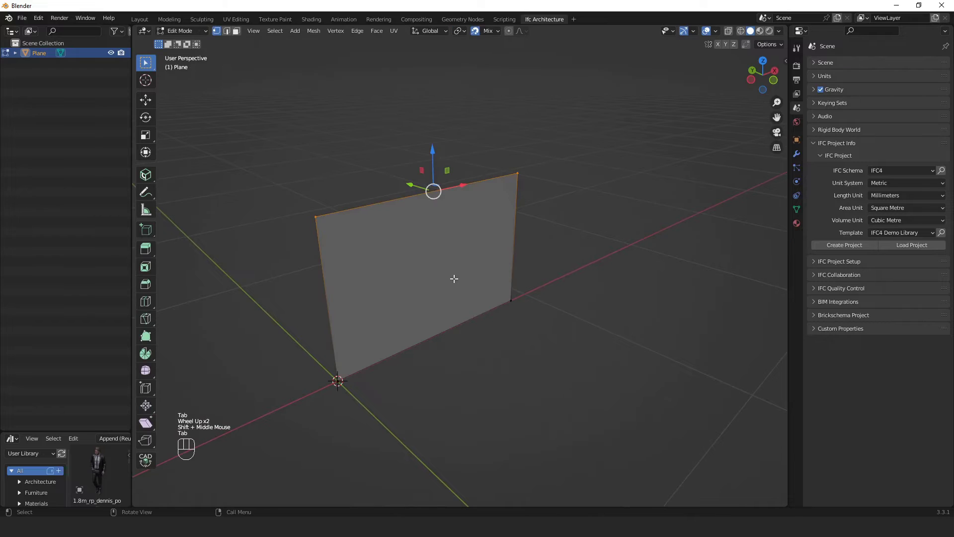
- In face select mode, inset the panel's face by 50 to leave a border
key("3")
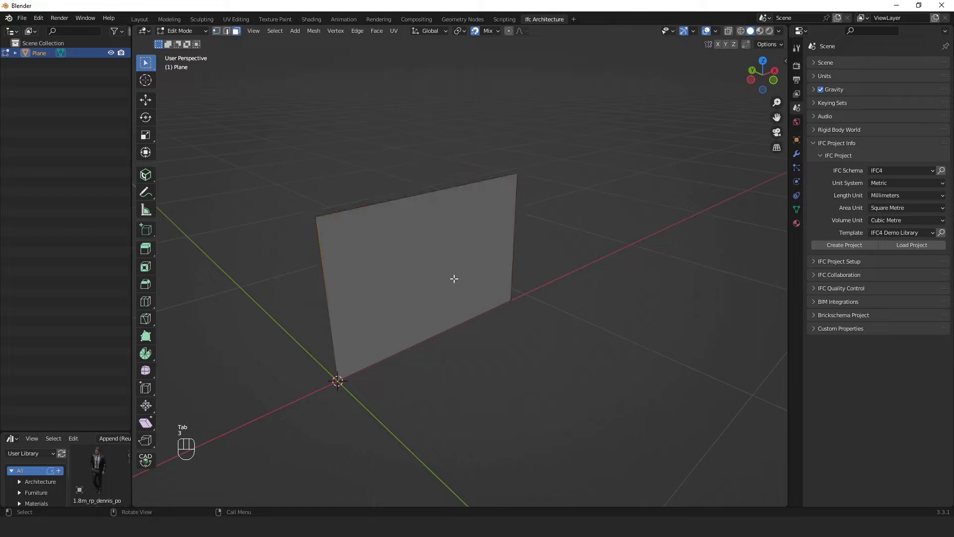
key("a")
key("i")
key("KP_5")
key("KP_0")
key("Return")
- Separate the inner face into its own object and return to Object Mode
right_click(486, 237)
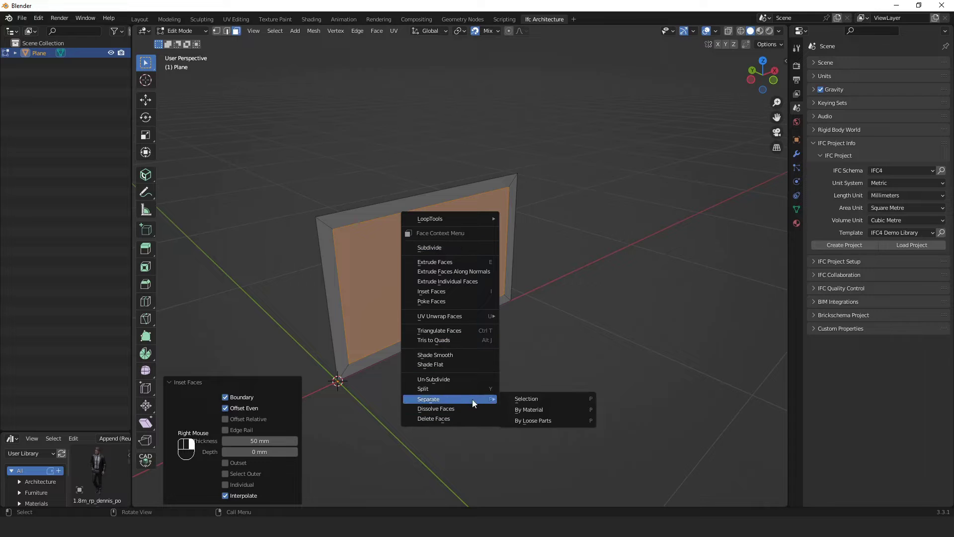
key("Tab")
left_click(480, 244)
left_click(518, 190)
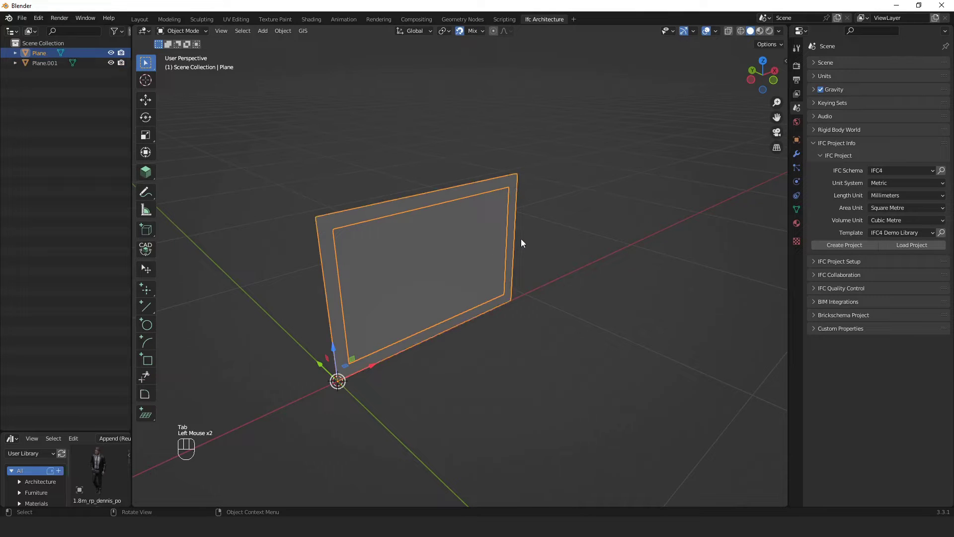
- Extrude all the frame's faces by 50 to give the frame depth
key("Tab")
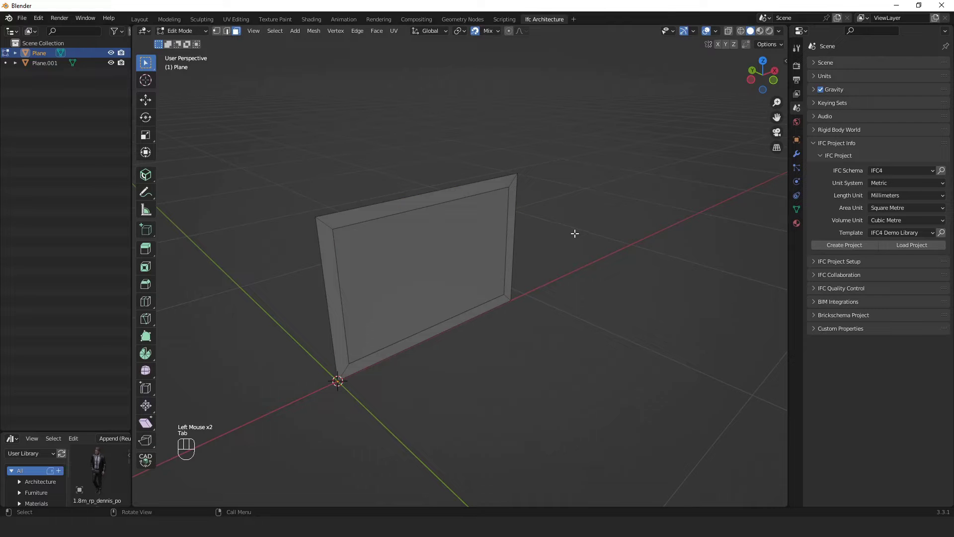
key("a")
key("e")
key("KP_5")
key("KP_0")
key("Return")
key("Tab")
- Thicken the inner pane Plane.001 and move it back along Y into the frame
left_click(478, 257)
key("Tab")
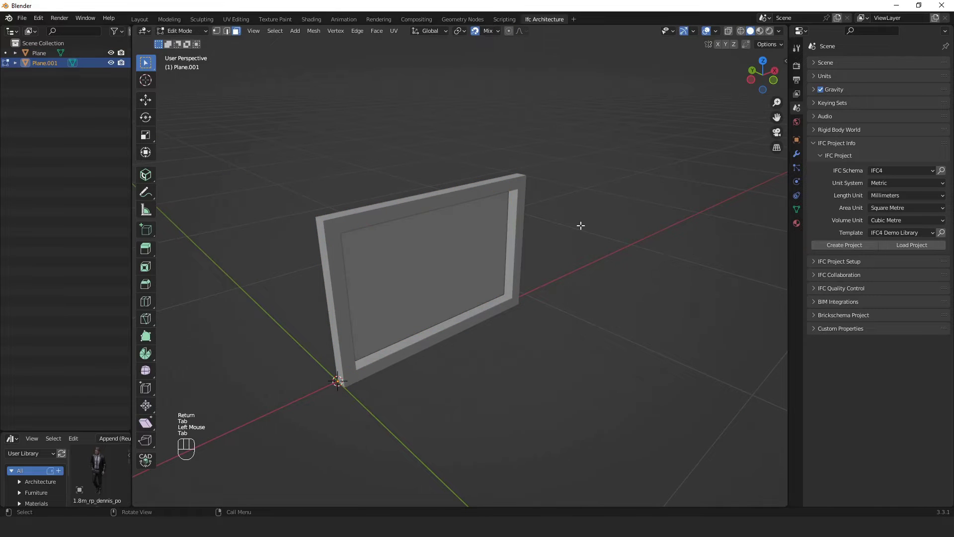
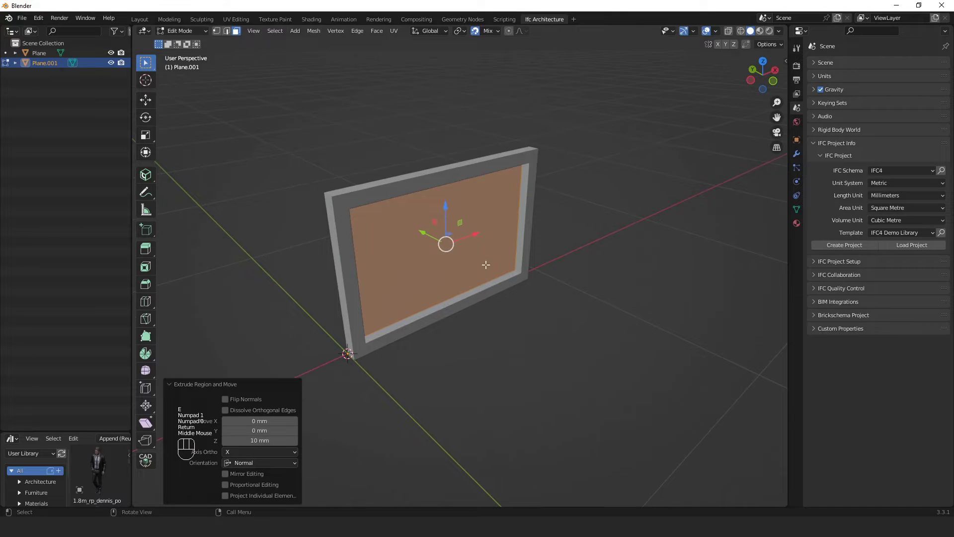
key("Tab")
middle_click(533, 341)
key("g")
key("y")
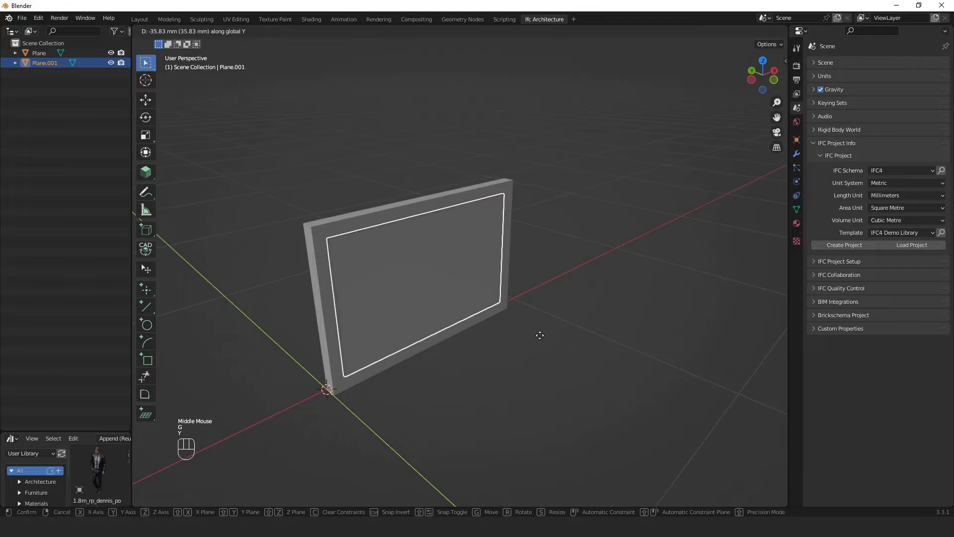
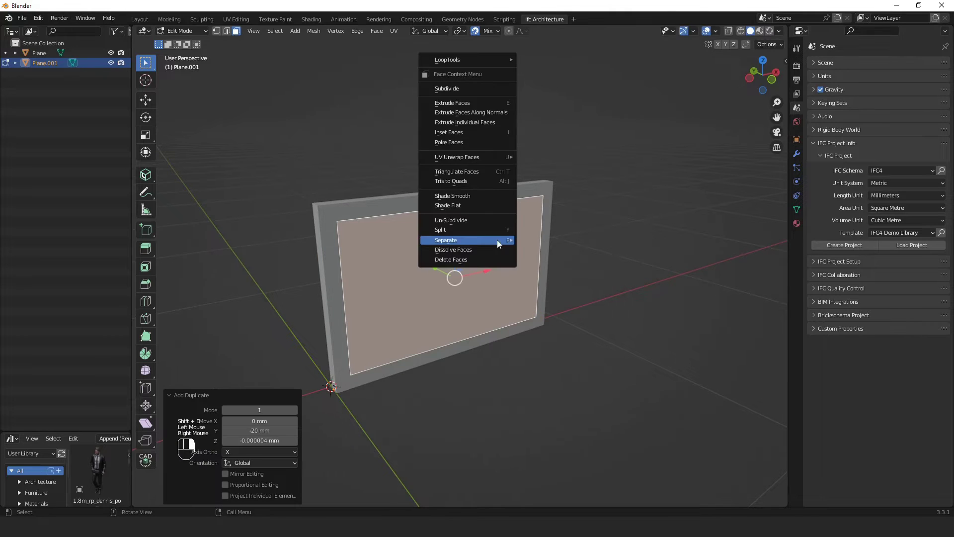
- Separate the pane's inner face as a third object and inset it by 30
key("Tab")
left_click(535, 241)
key("Tab")
key("a")
key("i")
key("KP_3")
key("KP_0")
key("Return")
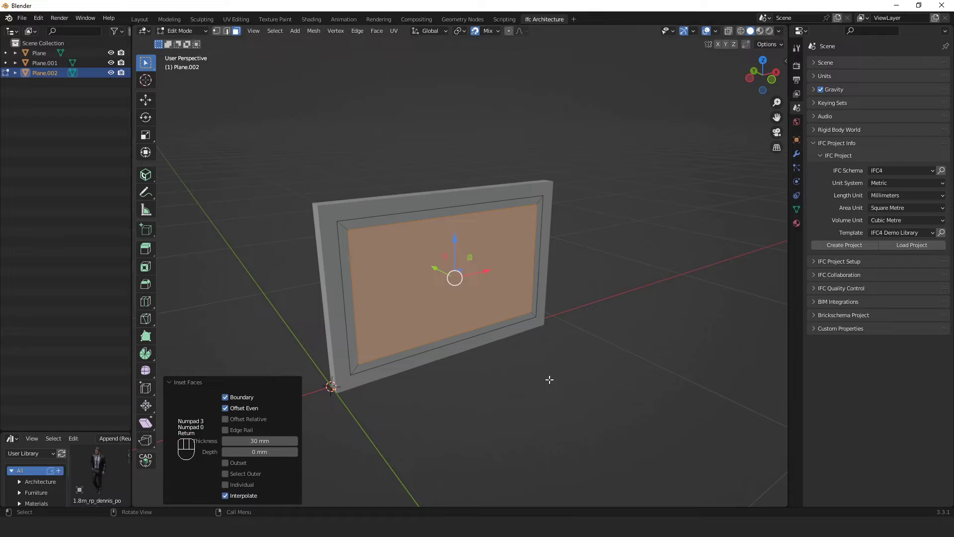
- Extrude the third piece's faces by 30 to give it thickness
key("x")
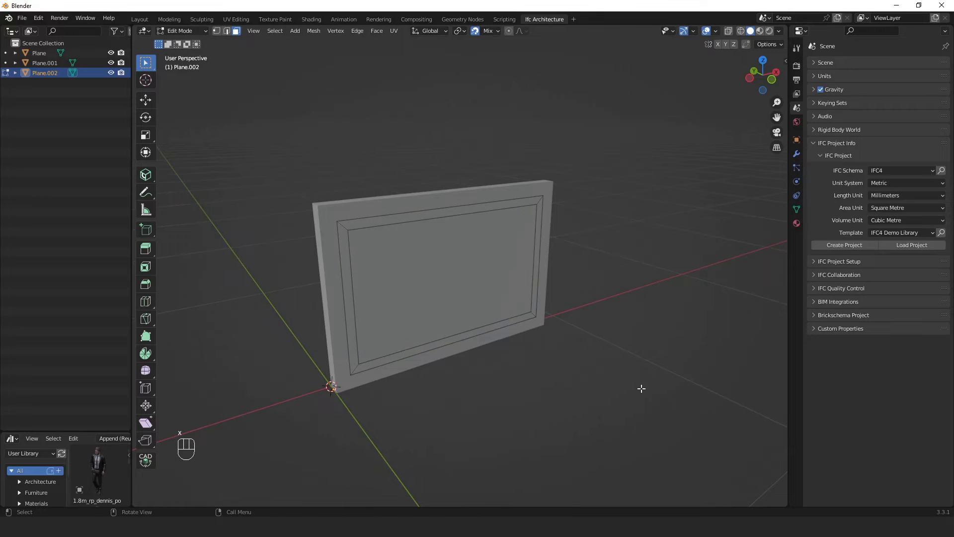
key("a")
key("e")
key("KP_3")
key("KP_0")
key("Return")
key("Tab")
- Recess the third piece 40 along Y and inspect the nested assembly
left_click_drag(539, 357, 546, 365)
key("g")
key("x")
key("y")
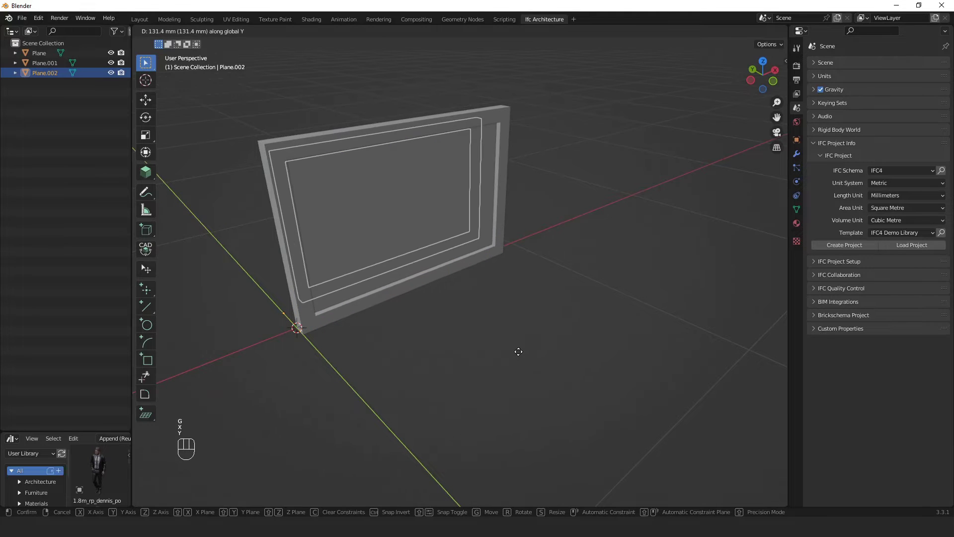
key("KP_4")
key("KP_0")
key("Return")
scroll("up", 3)
left_click_drag(341, 189, 656, 341)
key("q")
left_click(152, 69)
key("q")
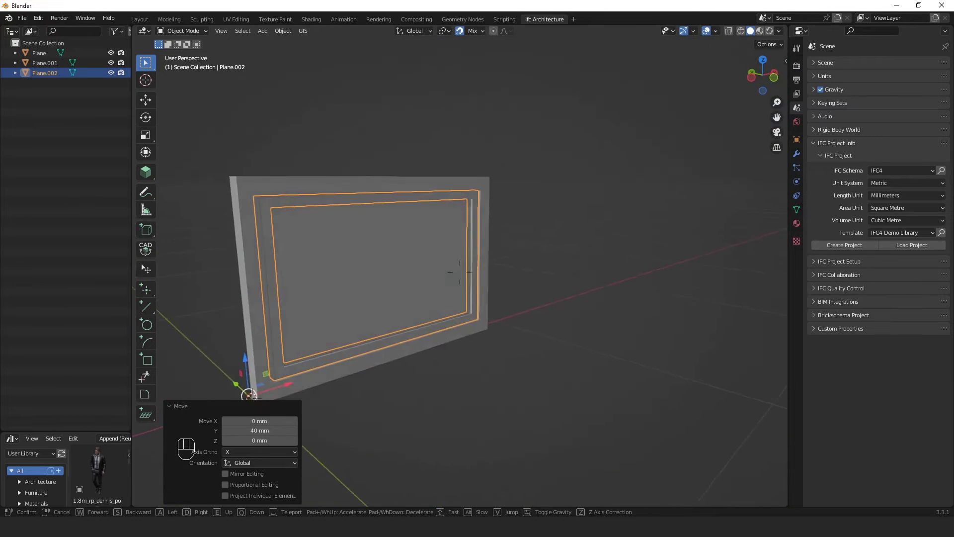
- Select the frame parts and join them into one object
left_click(689, 196)
left_click(588, 204)
left_click(574, 208)
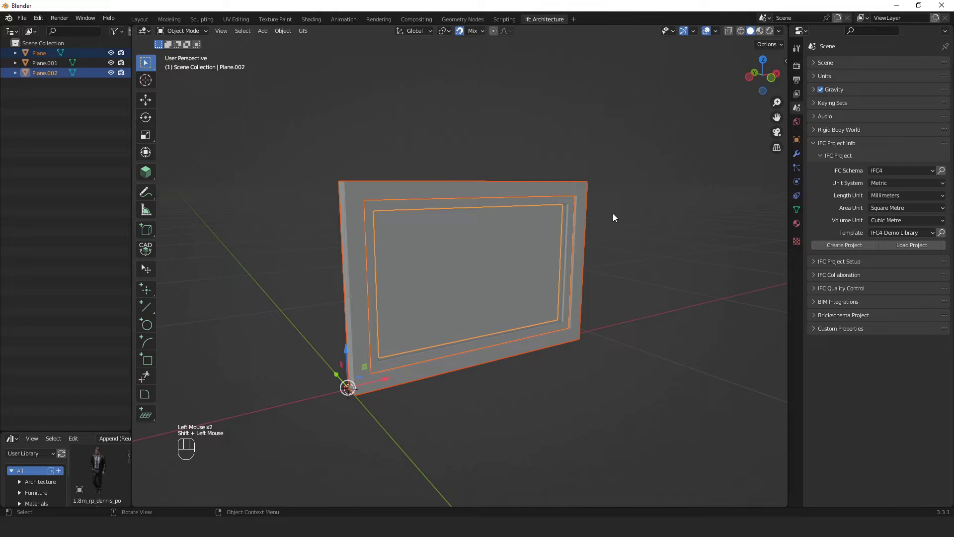
key("ctrl+j")
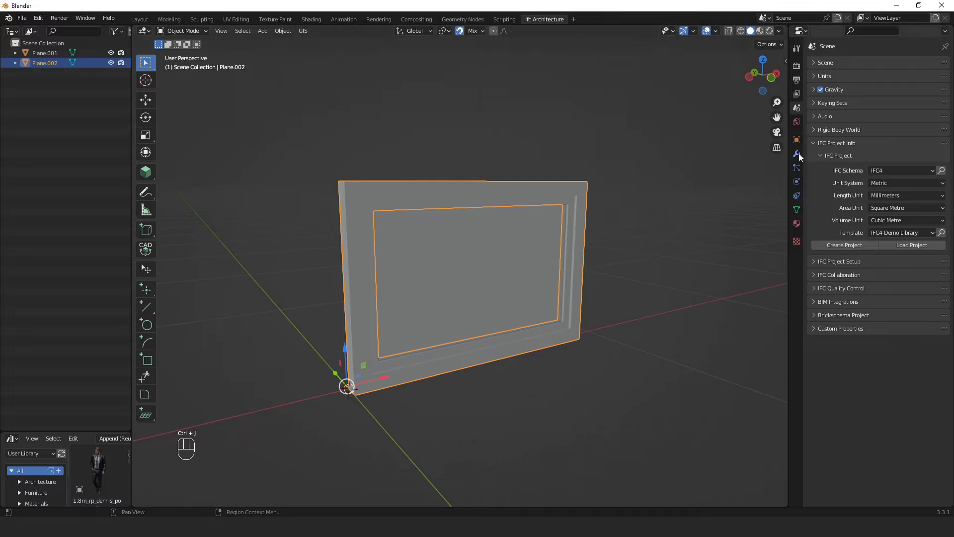
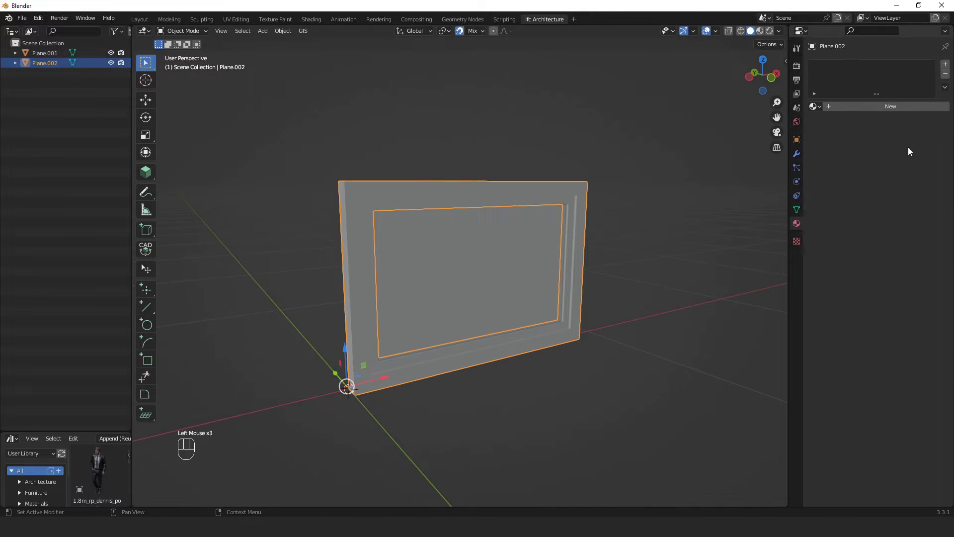
- Create a Frame material with a black viewport display colour
left_click(894, 113)
left_click(888, 111)
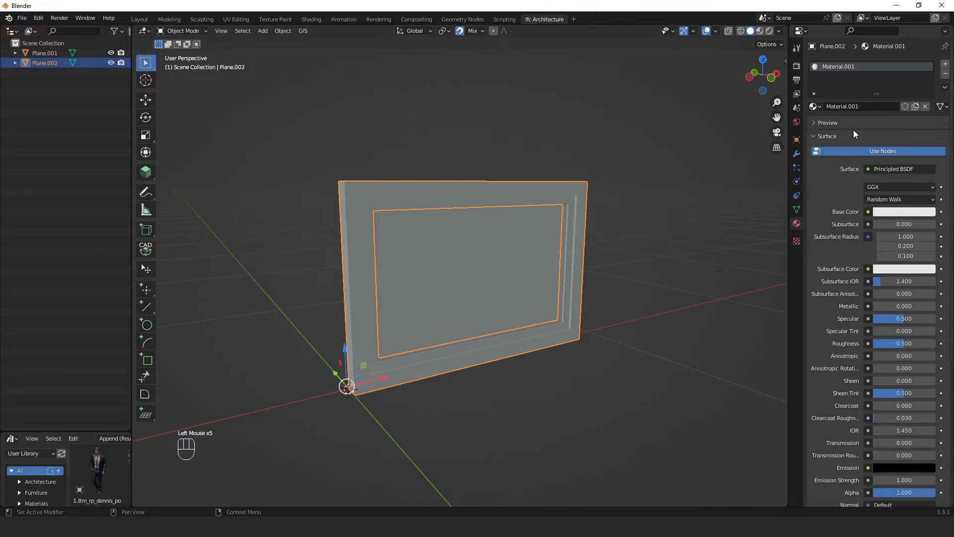
left_click_drag(870, 107, 871, 136)
left_click(816, 139)
left_click(832, 302)
left_click(906, 311)
left_click(911, 314)
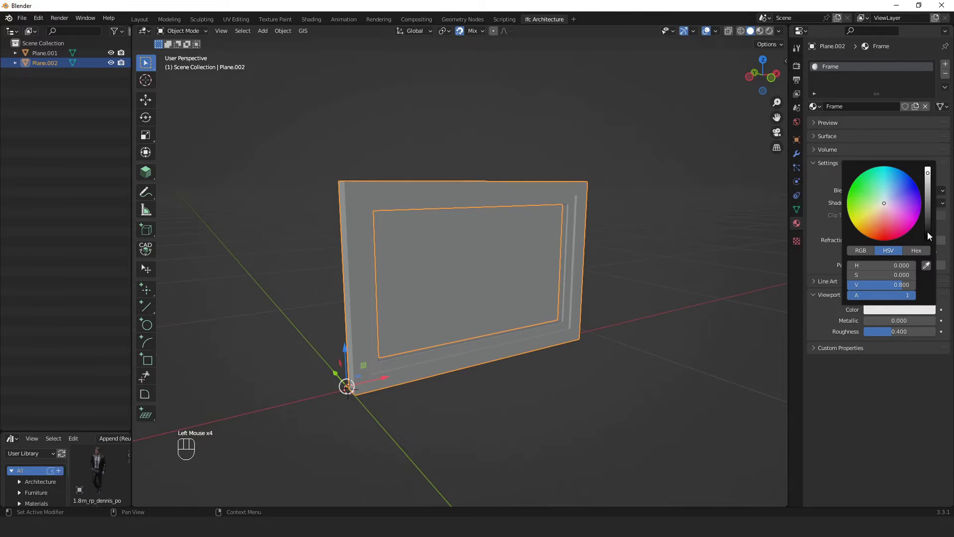
left_click(699, 248)
- Give the pane a new Glass material with a light blue display colour
left_click(504, 256)
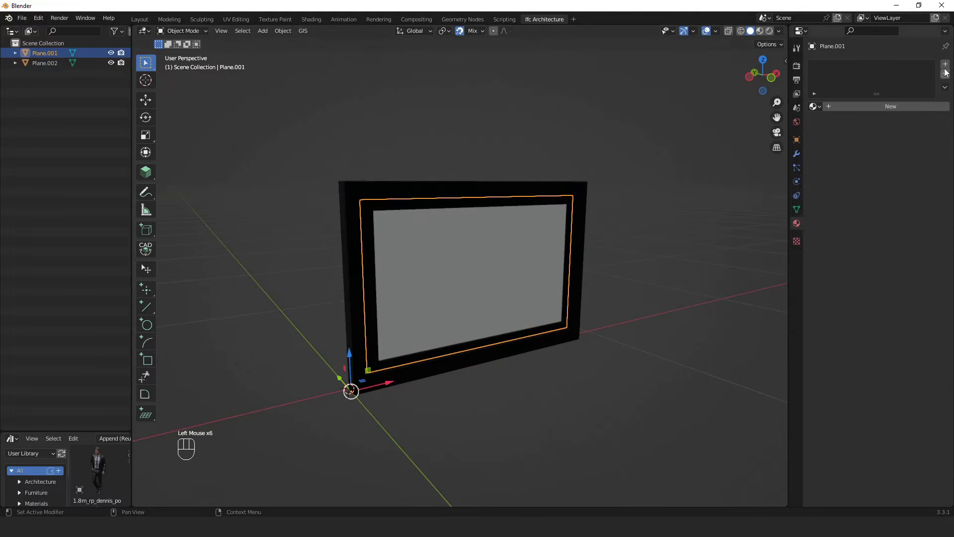
left_click(851, 113)
left_click_drag(868, 109, 898, 388)
key("s")
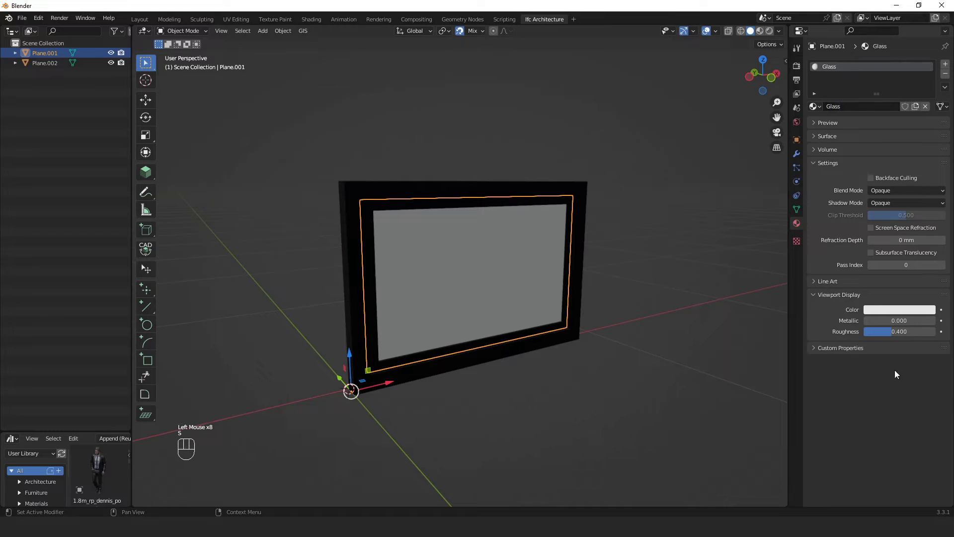
left_click(890, 315)
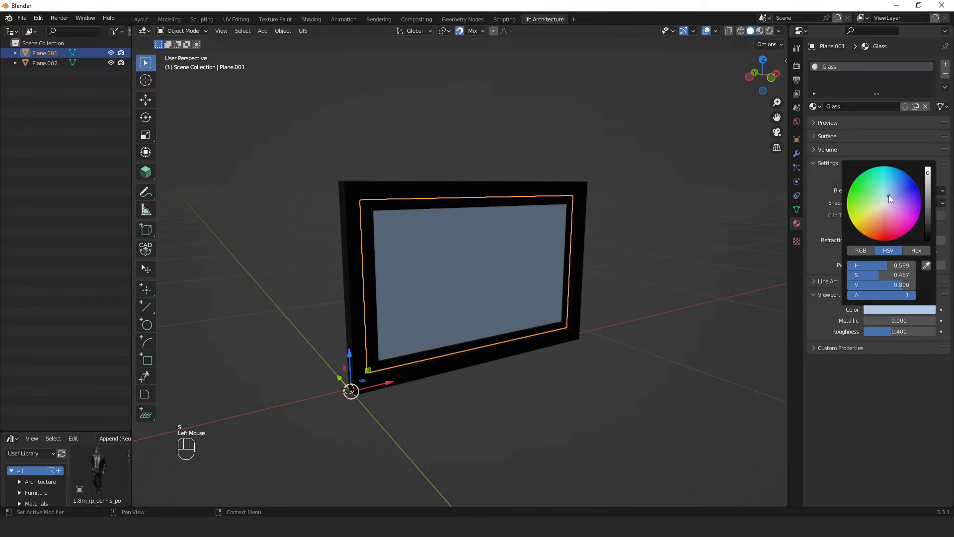
left_click(640, 243)
- Orbit around the window to check the black frame and pale blue glass
left_click_drag(672, 255, 676, 246)
left_click_drag(691, 239, 271, 294)
scroll("down", 3)
left_click_drag(574, 320, 503, 338)
scroll("up", 3)
left_click_drag(394, 392, 406, 414)
middle_click(311, 439)
scroll("down", 3)
left_click_drag(548, 333, 526, 333)
scroll("up", 3)
- Join the glass and frame into one window object and apply its scale
left_click(414, 326)
left_click(479, 263)
key("ctrl+j")
right_click(373, 343)
left_click_drag(399, 304, 473, 327)
left_click(492, 262)
key("ctrl+a")
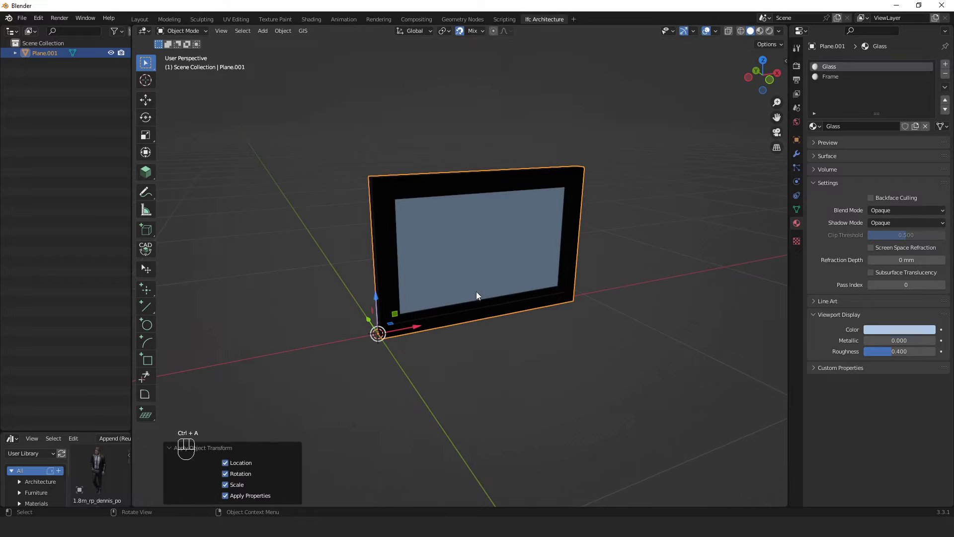
scroll("down", 3)
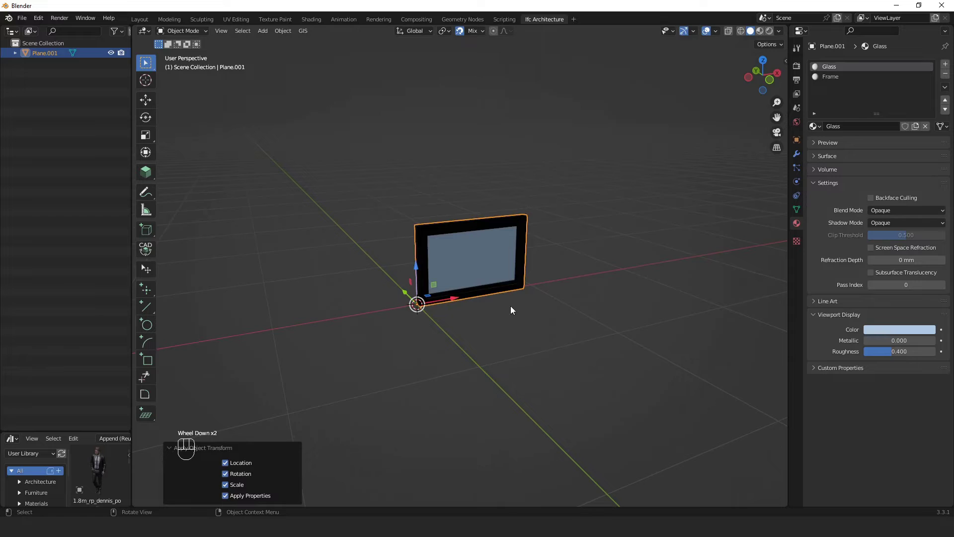
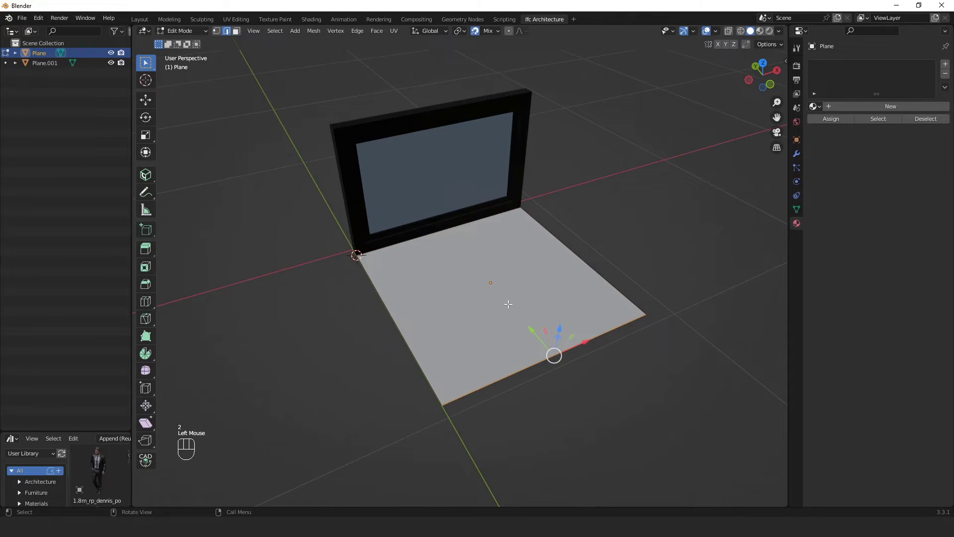
- Stretch the new plane's vertices 900 mm along Y to span the window base
key("g")
key("y")
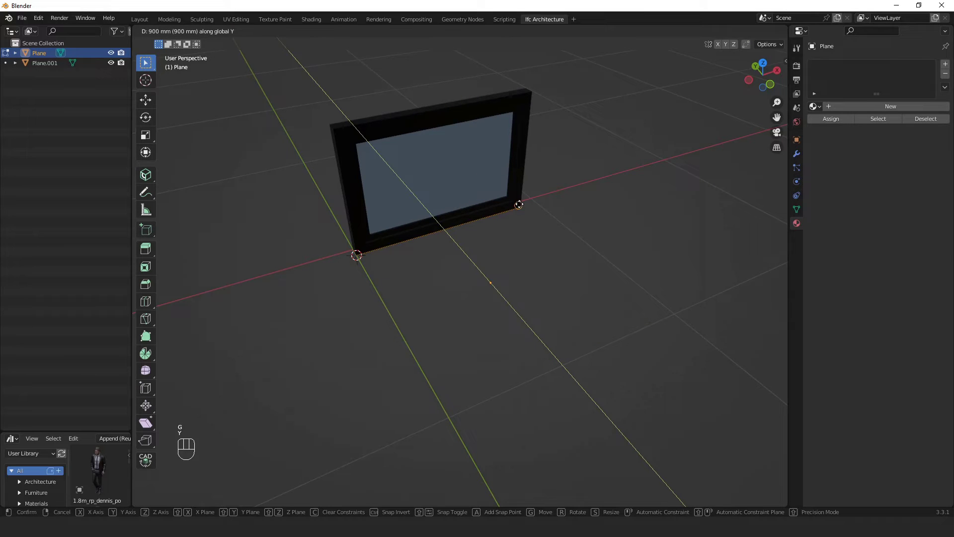
key("KP_8")
key("KP_5")
key("KP_0")
key("Return")
key("Tab")
key("q")
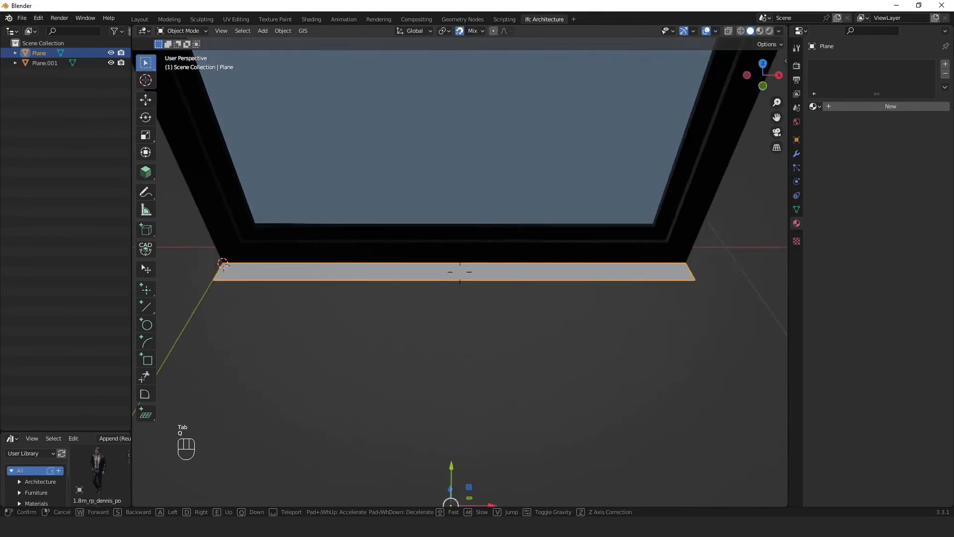
- Back in edit mode, cut extra edge loops lengthwise along the strip
key("Tab")
key("1")
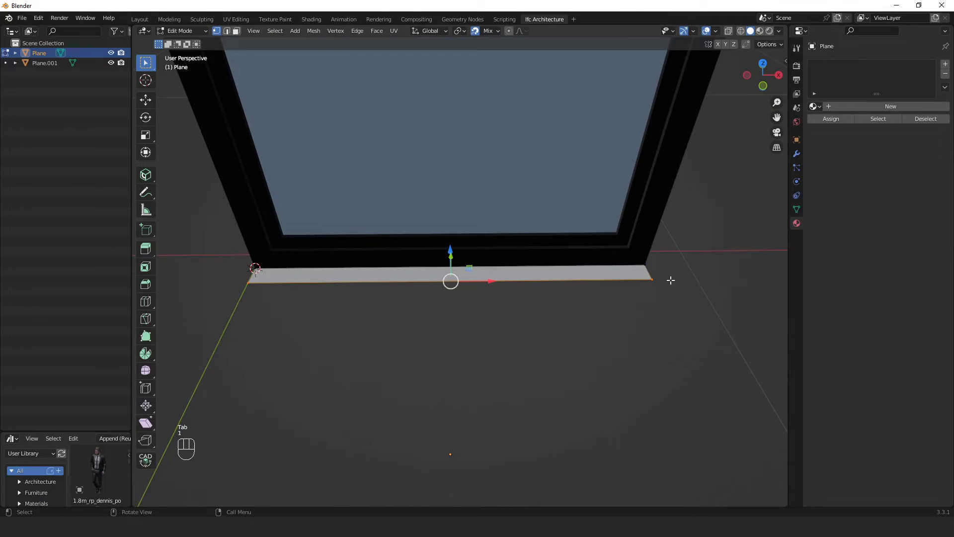
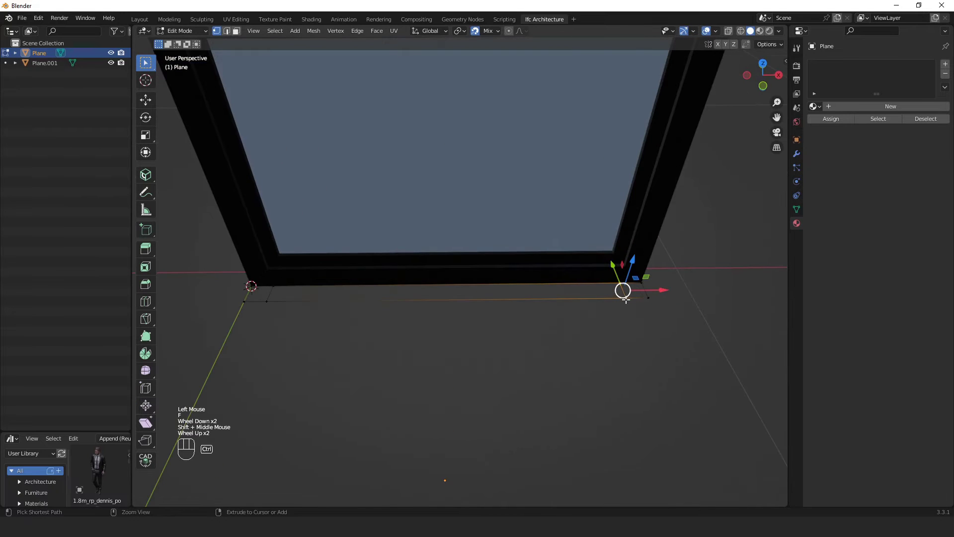
key("ctrl+r")
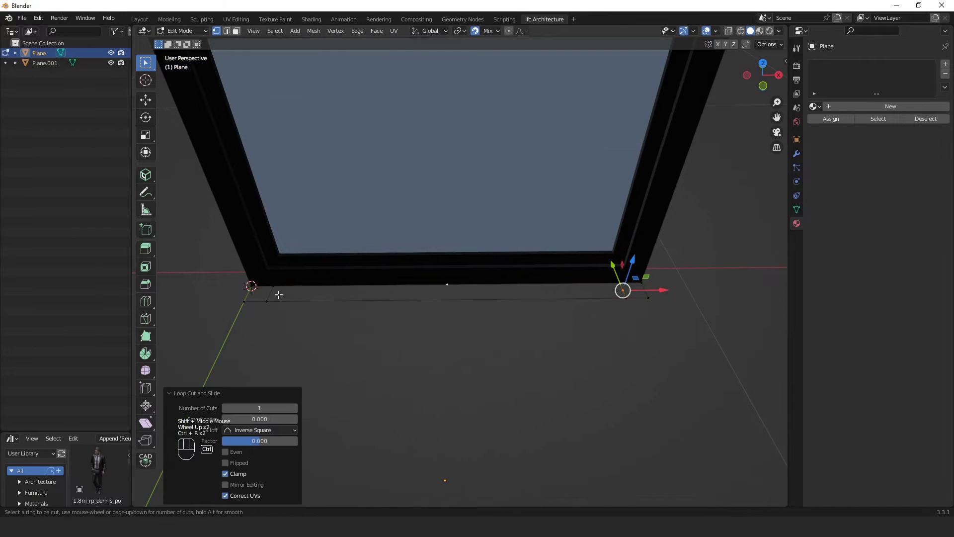
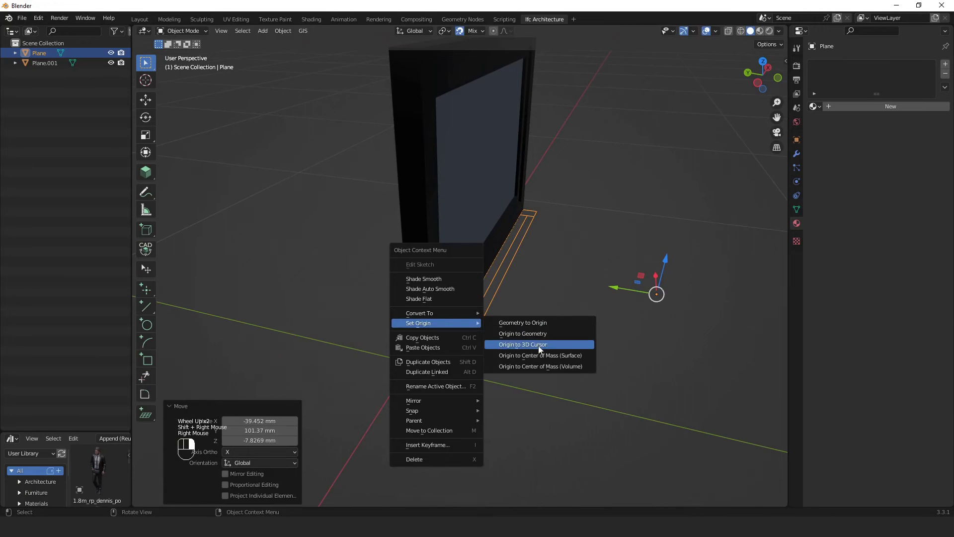
- Set the strip's origin to the 3D cursor and move it -113 mm along Y
left_click(408, 359)
key("g")
key("y")
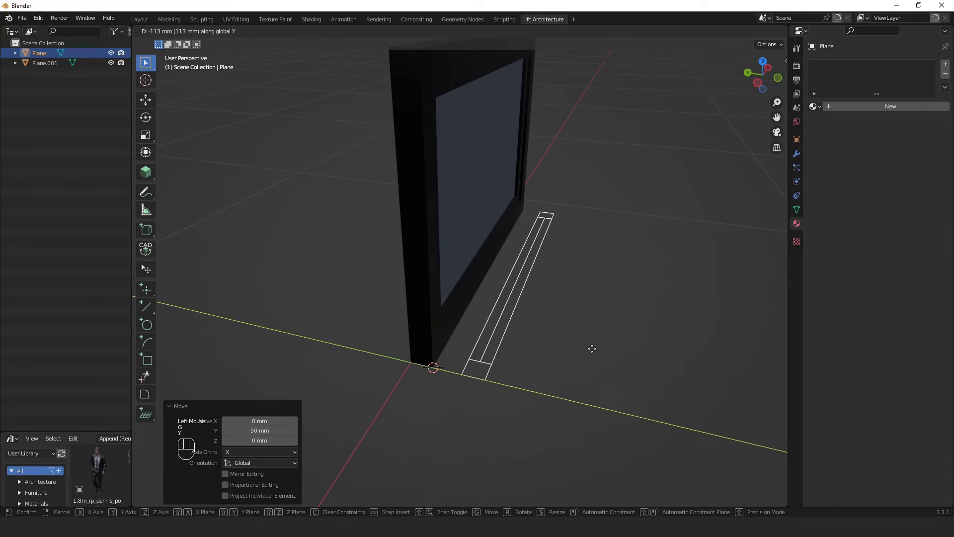
key("KP_Subtract")
key("KP_1")
key("KP_5")
key("KP_0")
key("Return")
- Reframe the view of window and strip, then select the window object
scroll("down", 3)
left_click_drag(565, 311, 513, 305)
scroll("up", 3)
middle_click(510, 305)
middle_click(500, 308)
left_click(502, 237)
scroll("up", 3)
left_click_drag(462, 301, 503, 359)
left_click(505, 352)
left_click(487, 154)
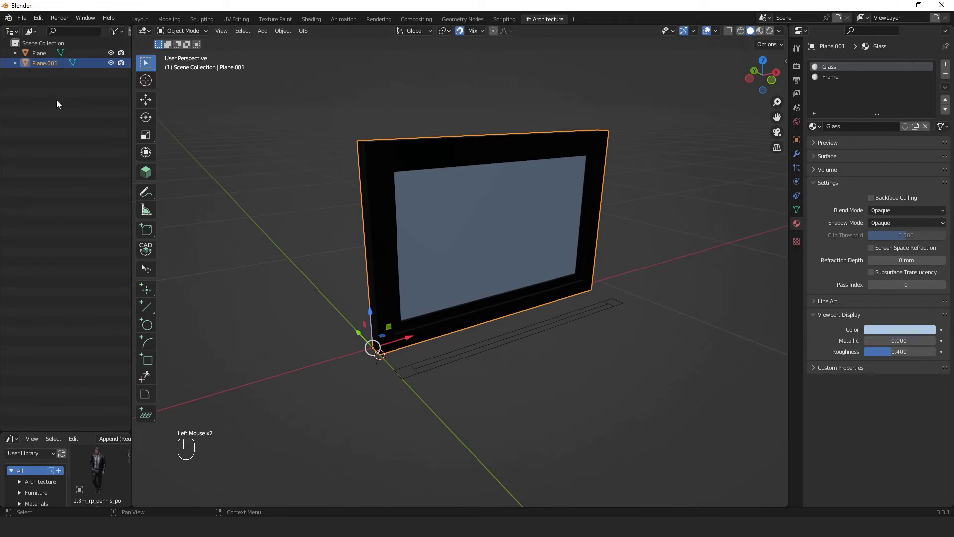
- Rename the window object in the Outliner to 'W - 900x600 - Alum'
left_click_drag(41, 64, 74, 132)
key("0")
key("0")
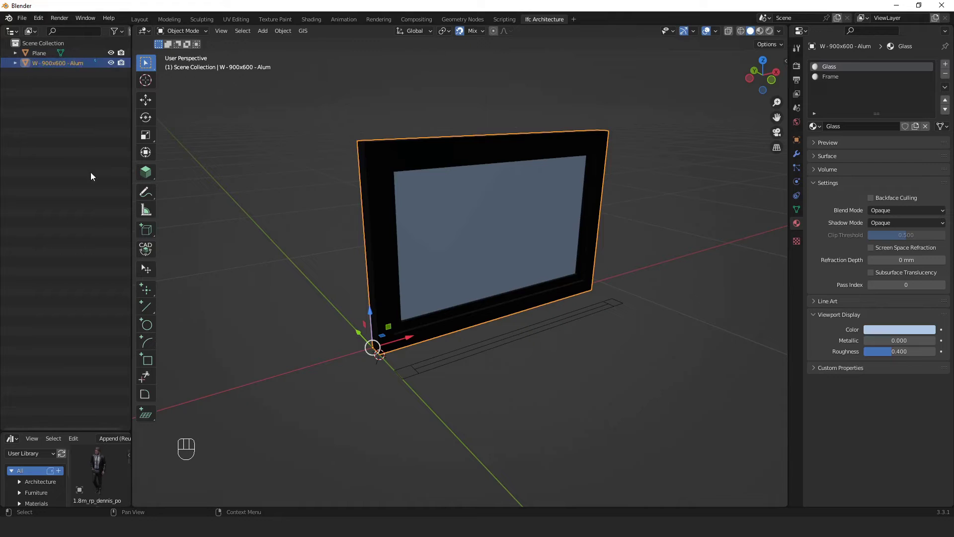
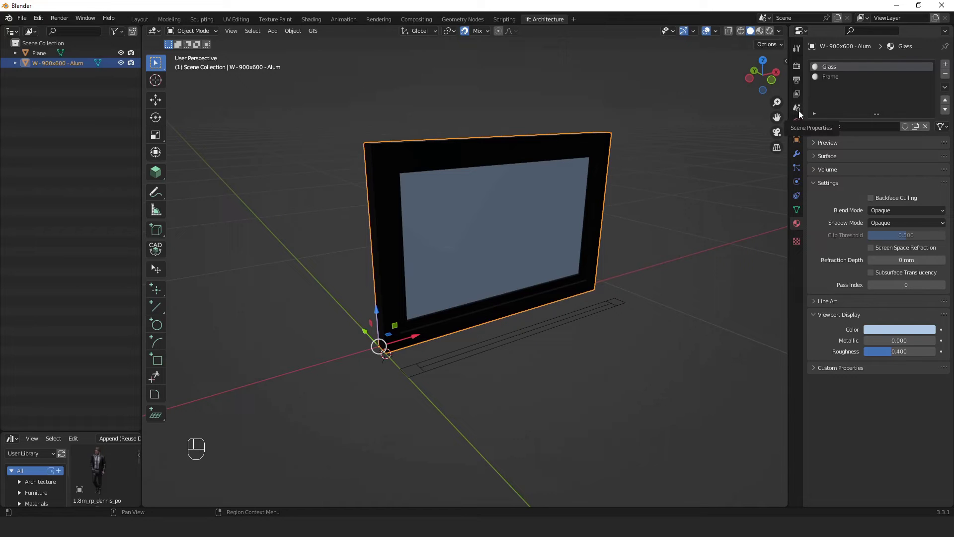
- Create a new IFC project from the Blank Project template in Scene Properties
left_click(801, 114)
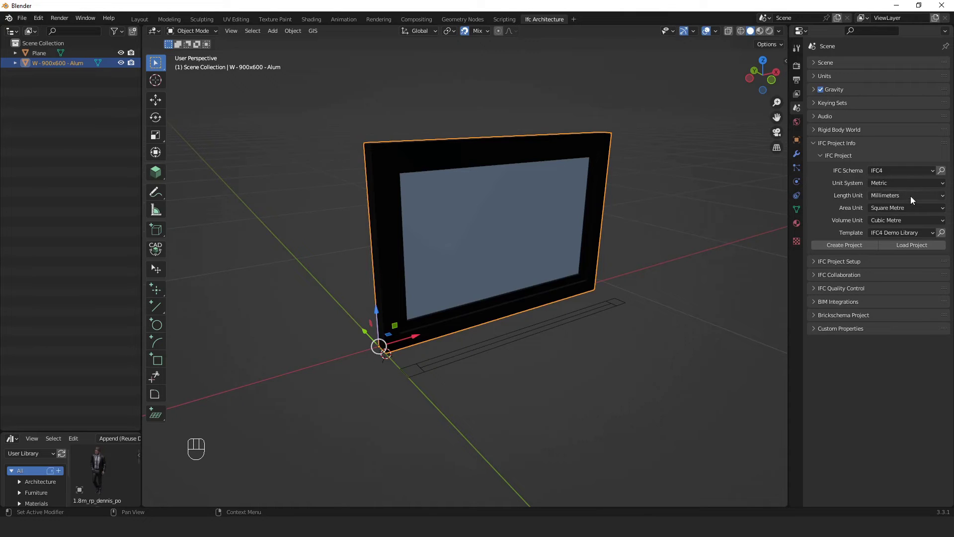
left_click_drag(903, 232, 902, 248)
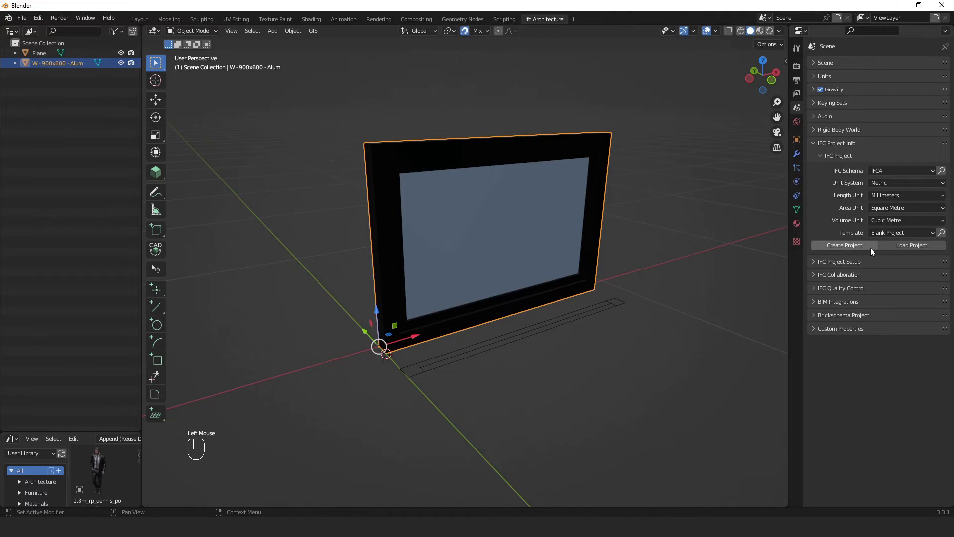
left_click(875, 250)
- Select the window object and bring up its IFC Class settings in Object Properties
middle_click(640, 199)
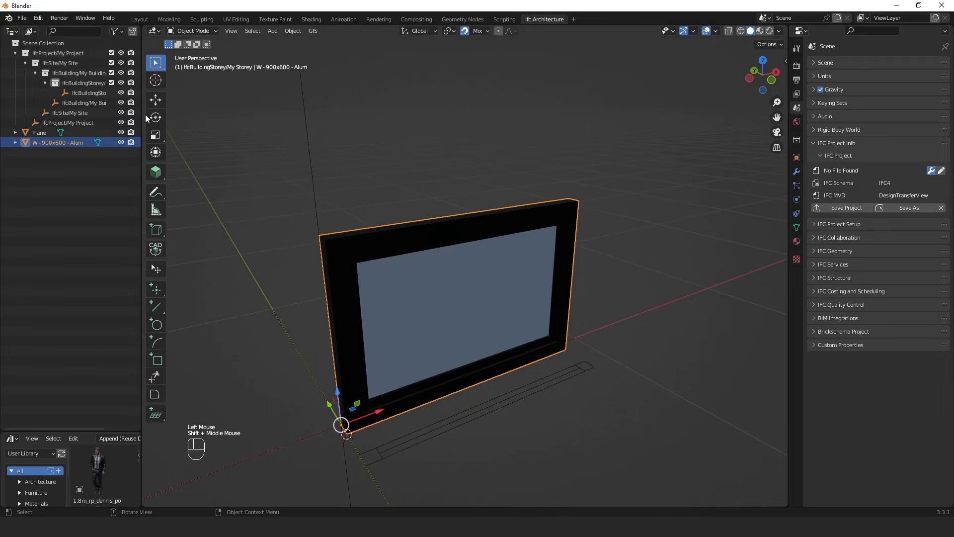
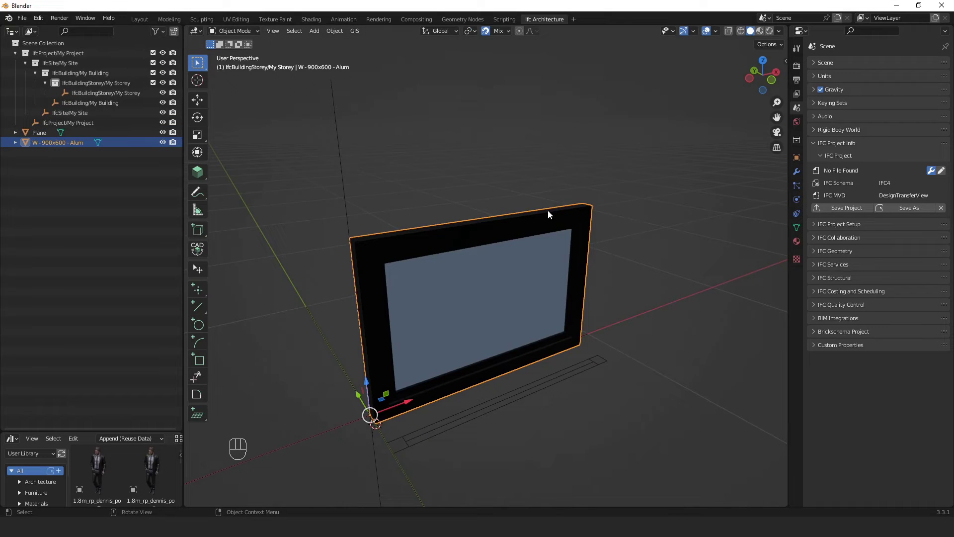
left_click(552, 223)
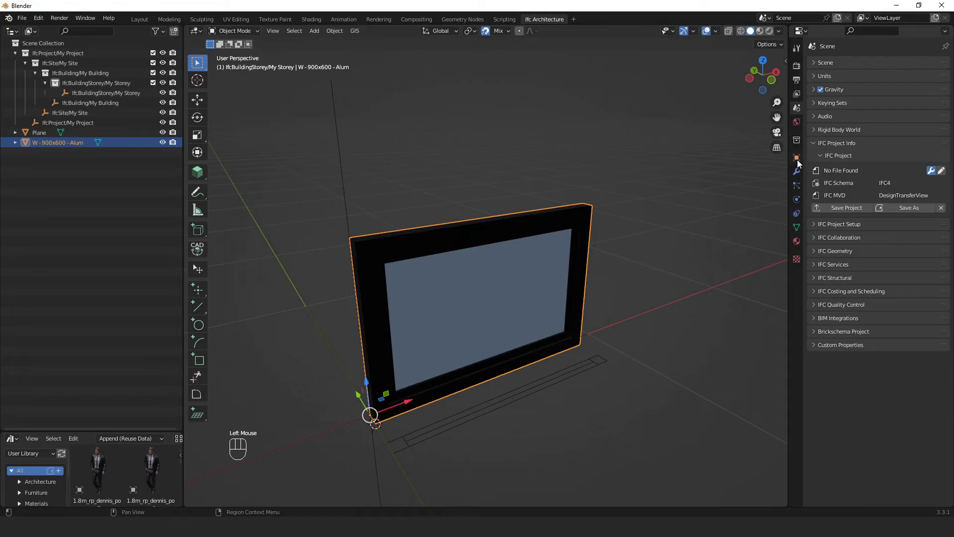
left_click(801, 162)
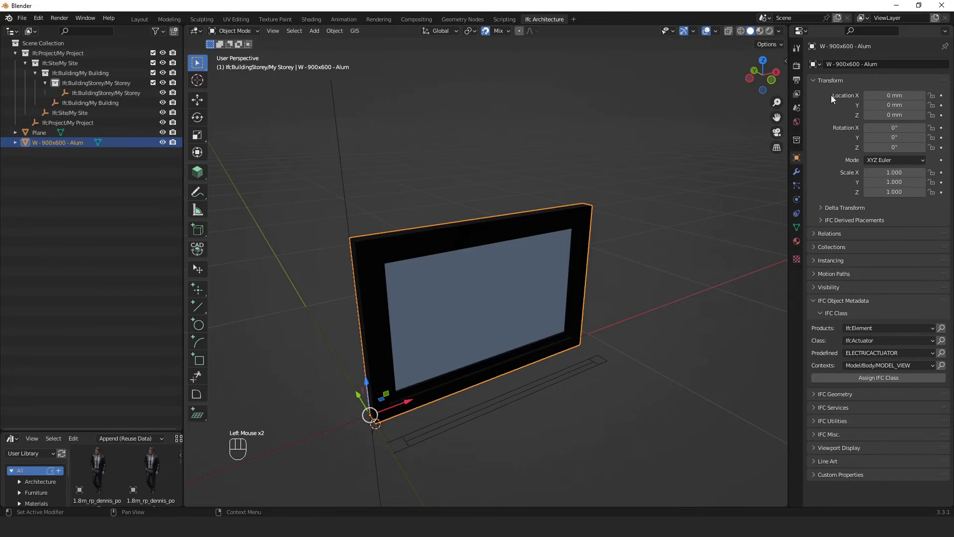
left_click(820, 87)
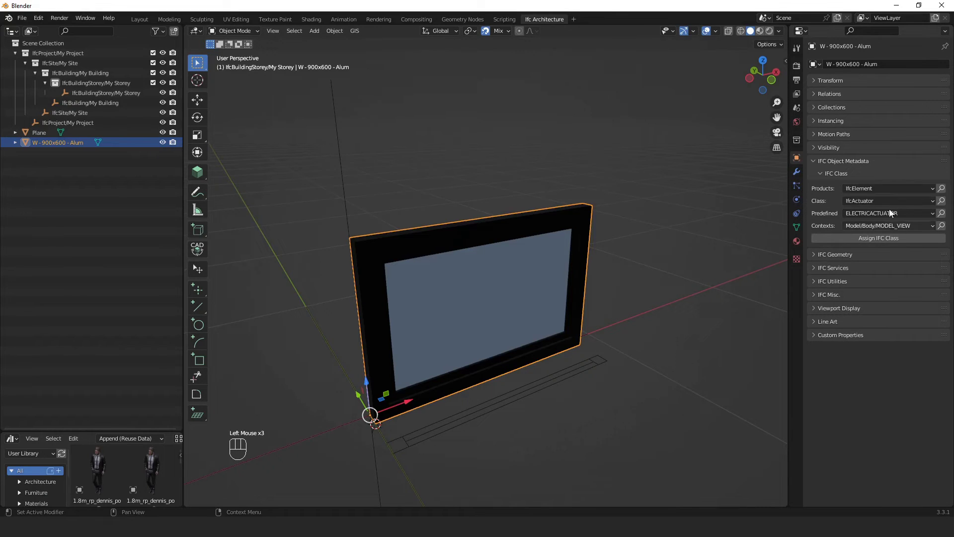
- Set the class to IfcElementType > IfcWindowType with predefined type WINDOW
left_click_drag(886, 191, 890, 214)
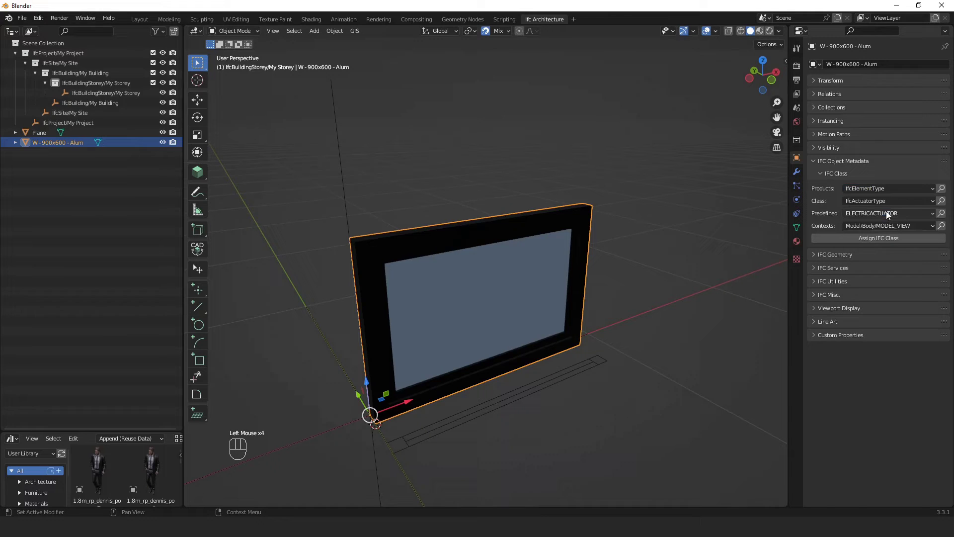
left_click_drag(897, 204, 876, 381)
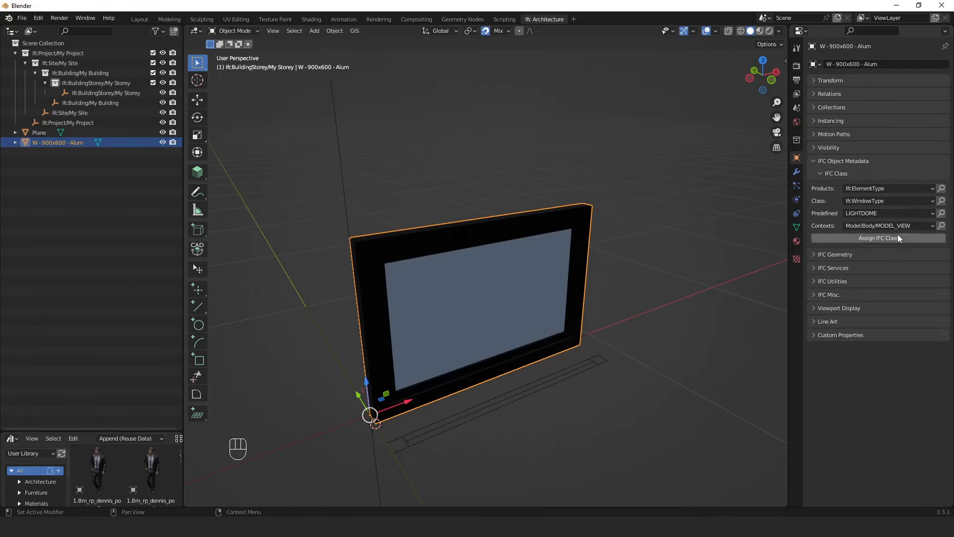
left_click_drag(898, 218, 893, 273)
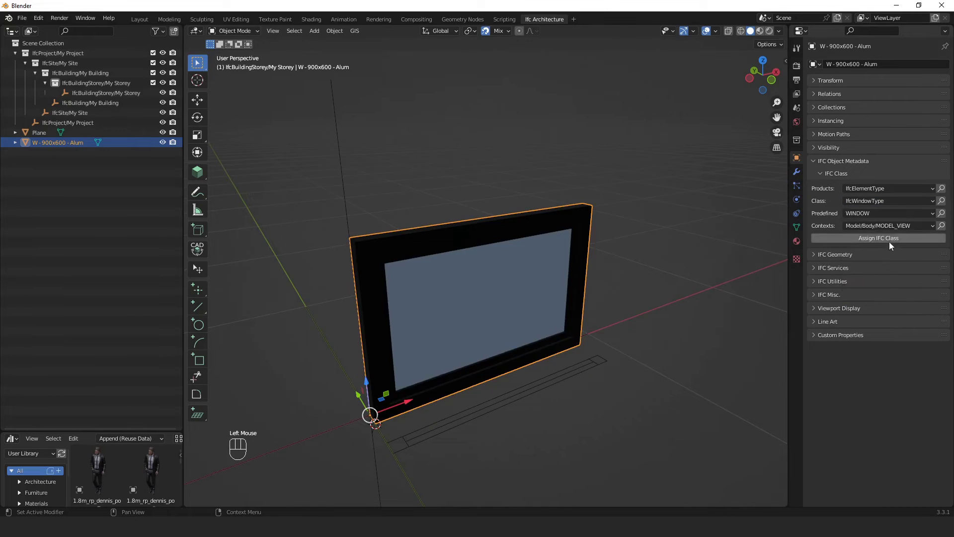
- Assign the IfcWindowType class and show the type's IFC representations list
left_click(892, 242)
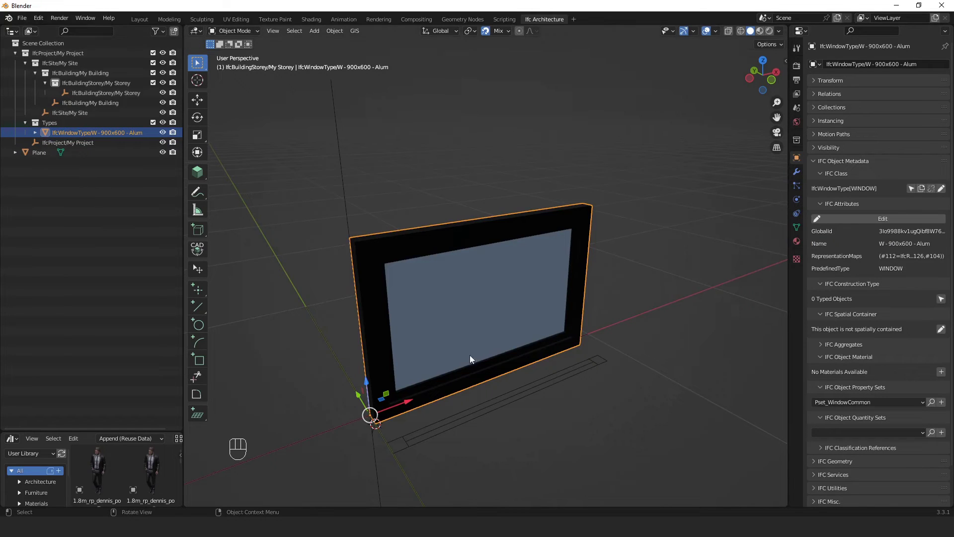
scroll("down", 3)
middle_click(586, 339)
middle_click(564, 348)
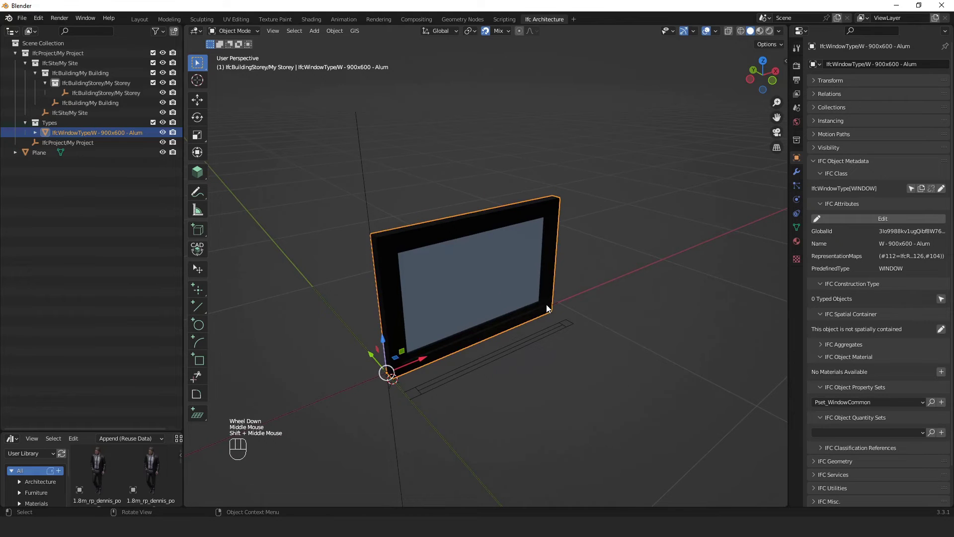
left_click(552, 282)
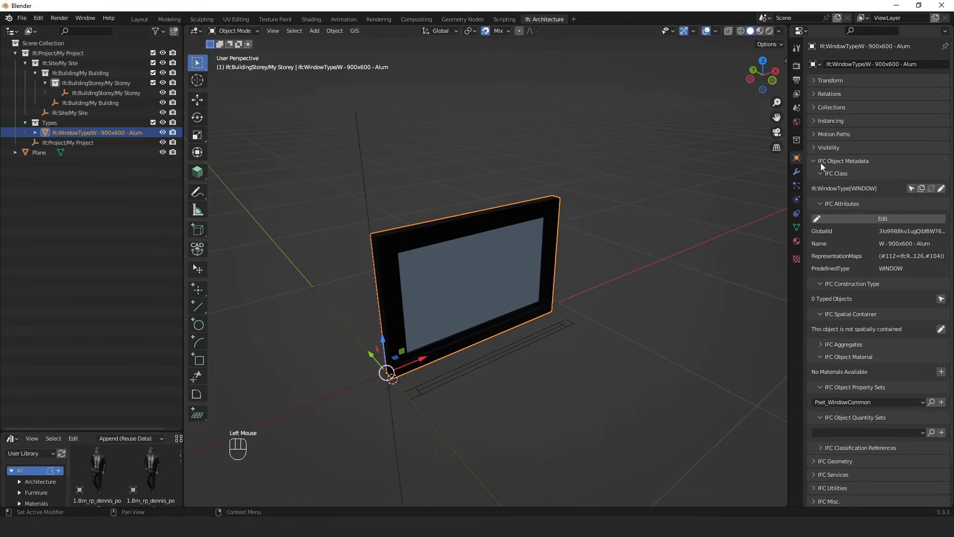
left_click(817, 166)
left_click(820, 176)
left_click(828, 205)
- Add a Plan Annotation representation to the window type and display it
left_click_drag(924, 221, 898, 293)
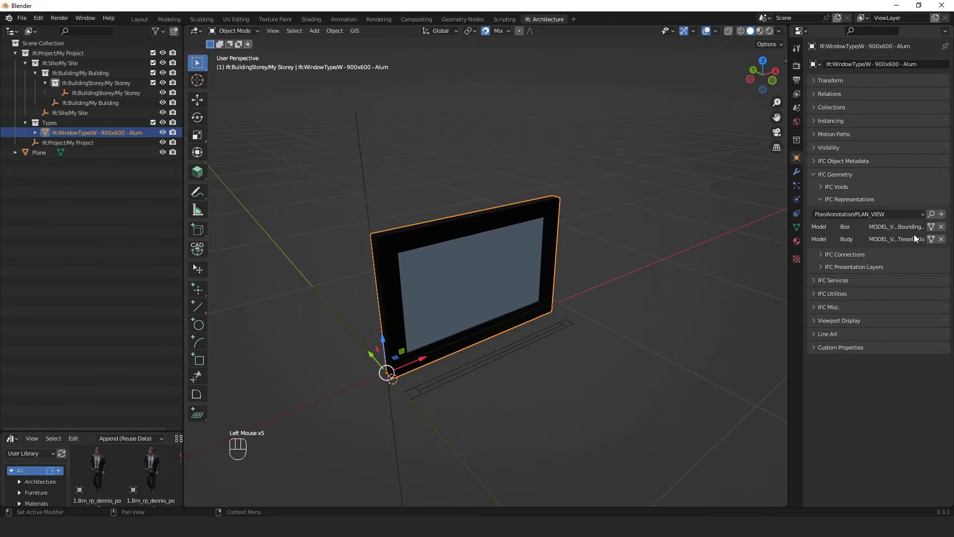
left_click(946, 218)
left_click(935, 246)
left_click(935, 235)
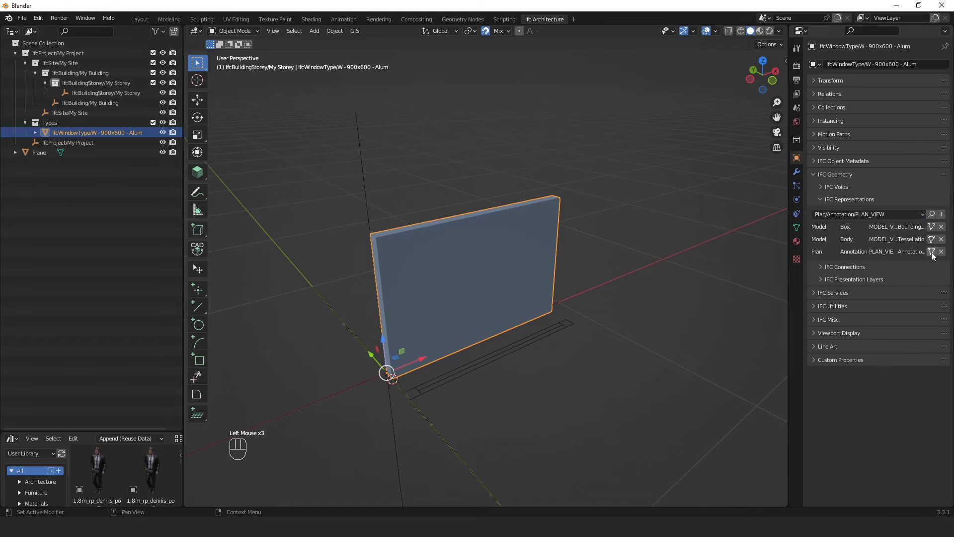
left_click(935, 257)
middle_click(581, 324)
left_click_drag(522, 324, 540, 285)
scroll("up", 3)
middle_click(528, 335)
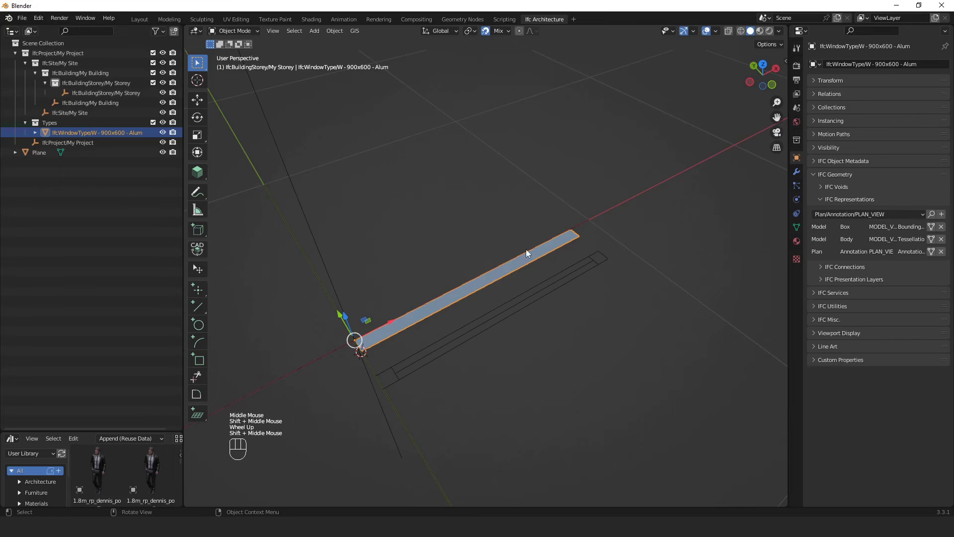
middle_click(517, 264)
middle_click(505, 302)
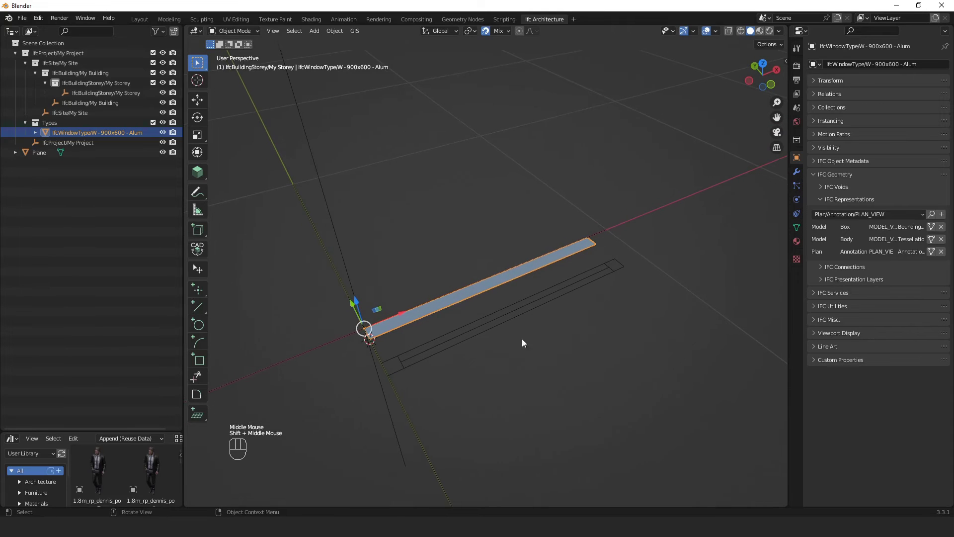
- Join the Plane's plan lines into the window type's plan representation with Ctrl+J
left_click(588, 368)
left_click(584, 282)
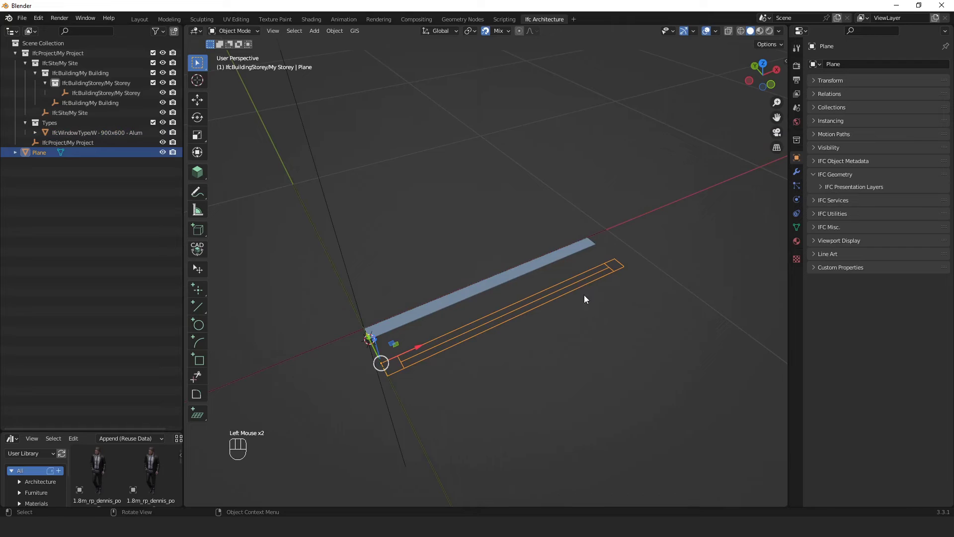
left_click(580, 255)
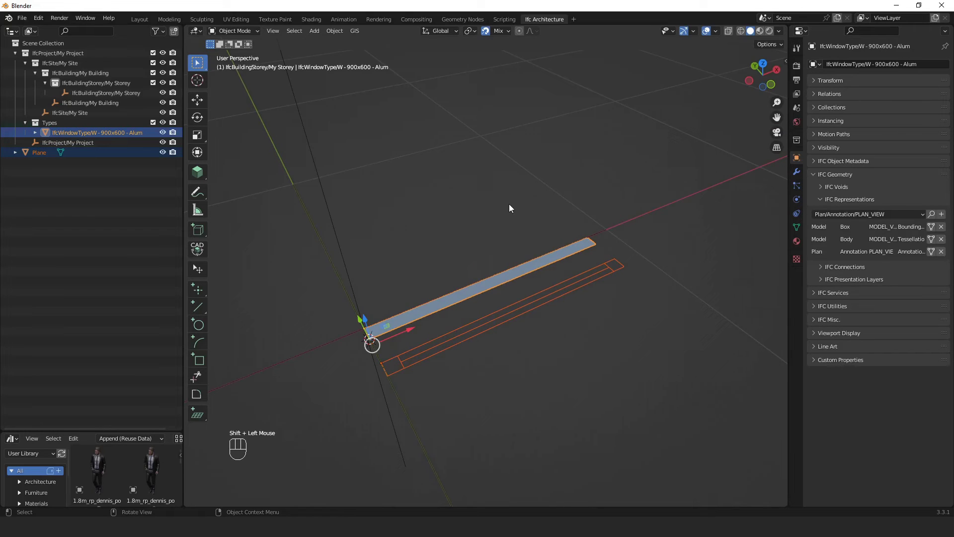
key("ctrl+j")
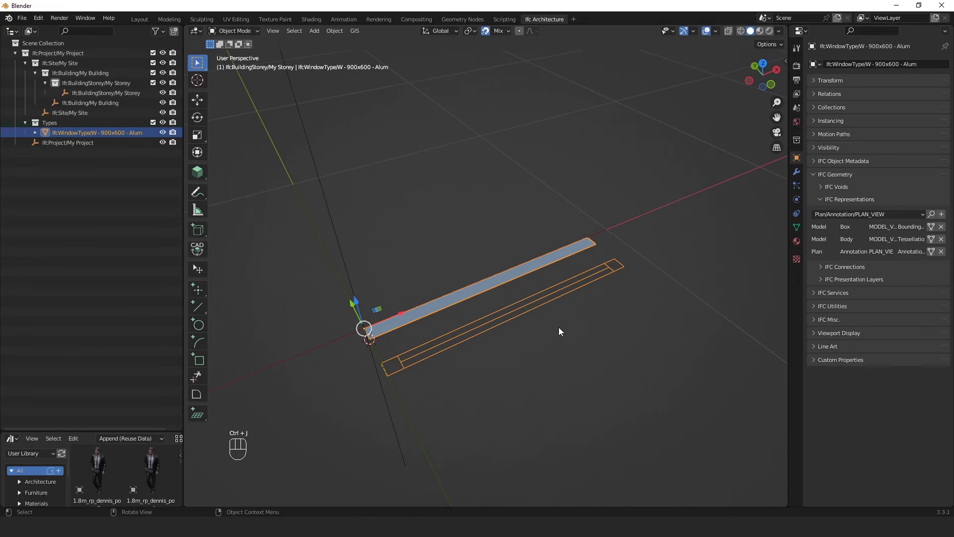
left_click_drag(563, 284, 584, 319)
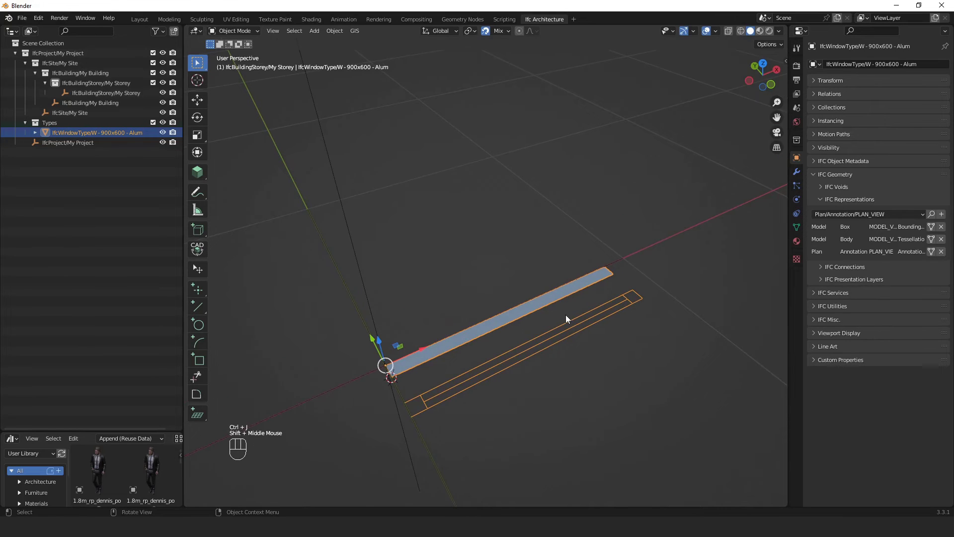
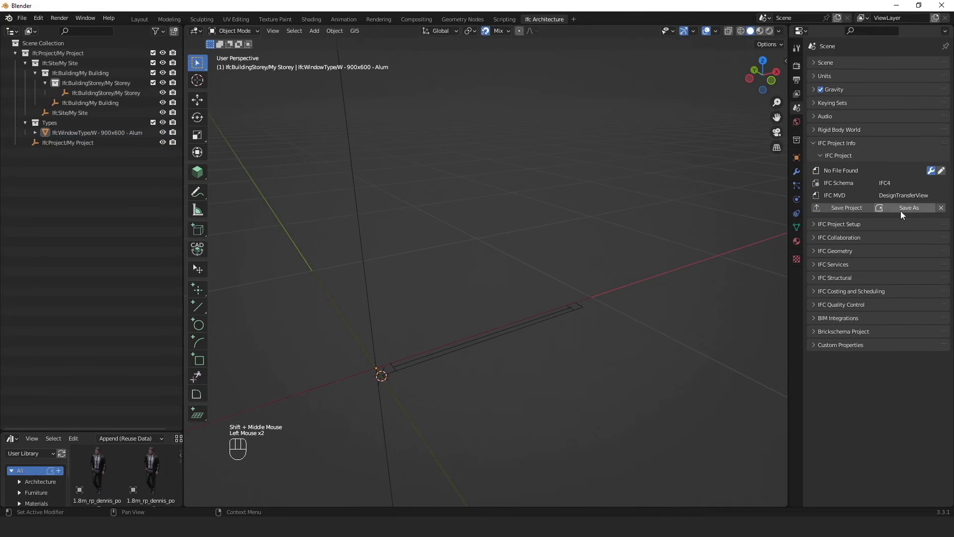
- Save the project as the IFC library W - 900x600 - Alum.ifc
left_click(919, 211)
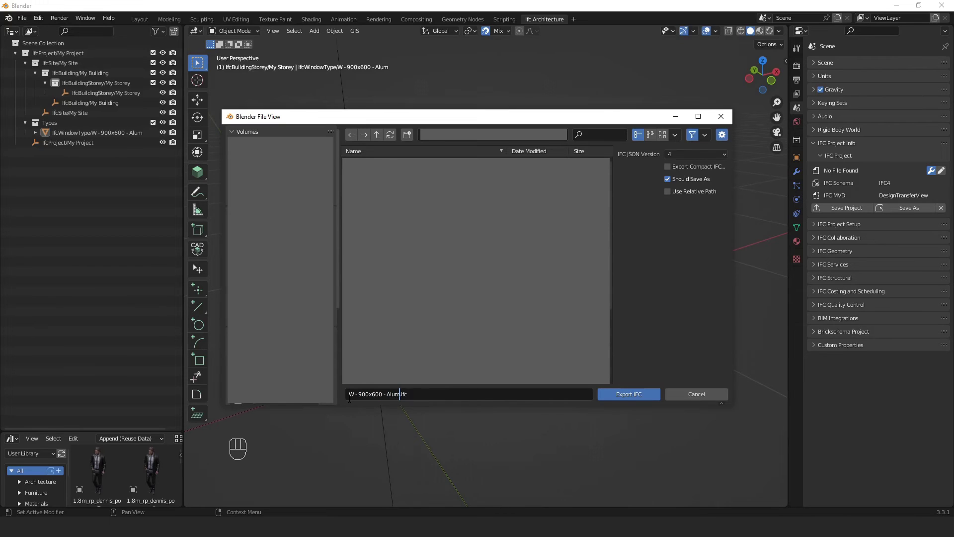
scroll("up", 3)
scroll("down", 3)
middle_click(569, 346)
left_click(553, 320)
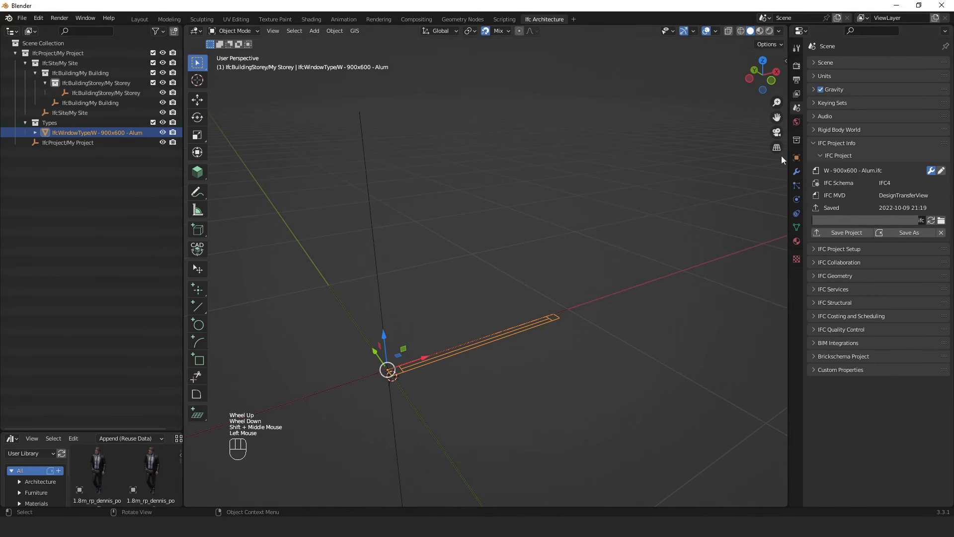
- Switch the window type's active representation back to its Model Body 3D geometry
left_click(801, 161)
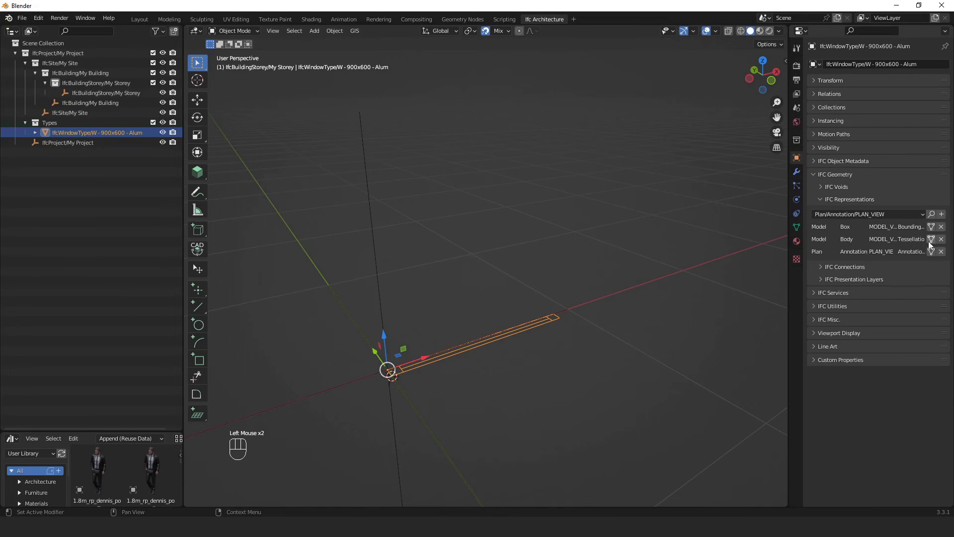
left_click(934, 243)
left_click(933, 258)
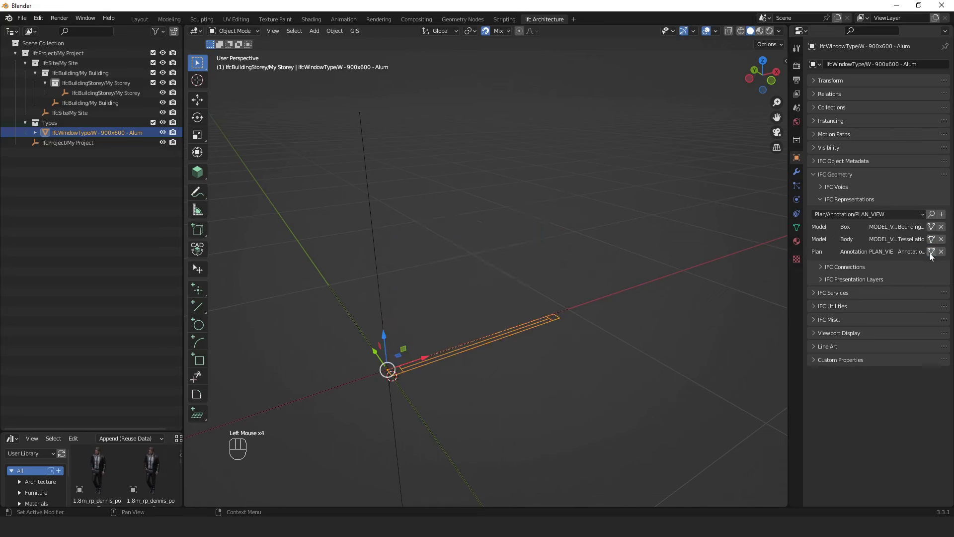
left_click(935, 246)
left_click(649, 192)
left_click(827, 217)
left_click(798, 108)
left_click(863, 236)
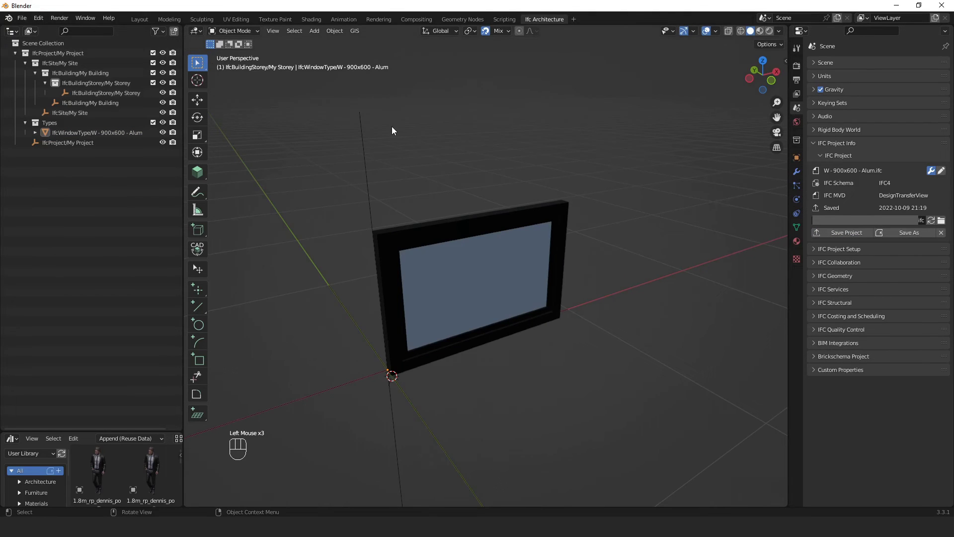
- Start a new file without saving and create a fresh IFC project
key("ctrl+n")
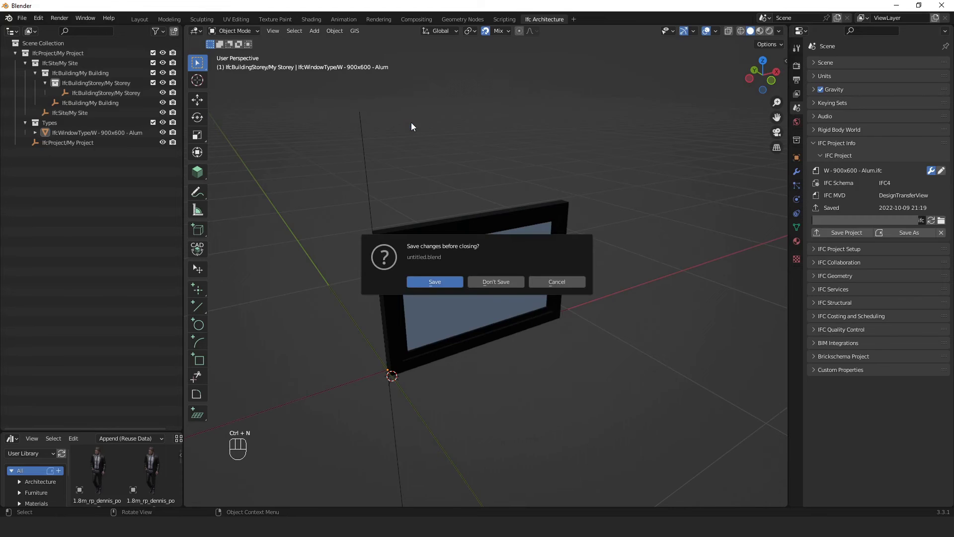
left_click(74, 156)
key("a")
key("x")
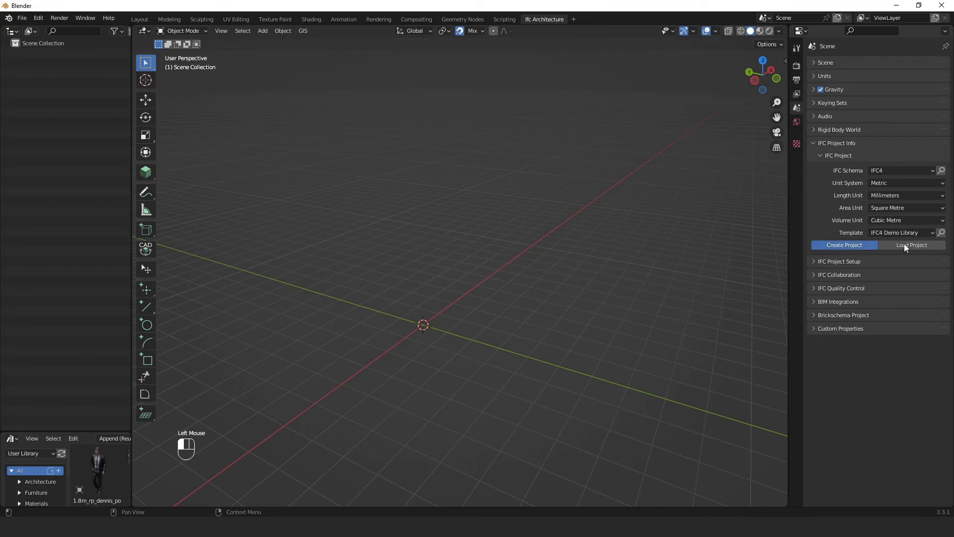
left_click(909, 231)
middle_click(711, 214)
- Activate the BIM tool and choose IfcWallType to place a wall
key("n")
left_click(789, 66)
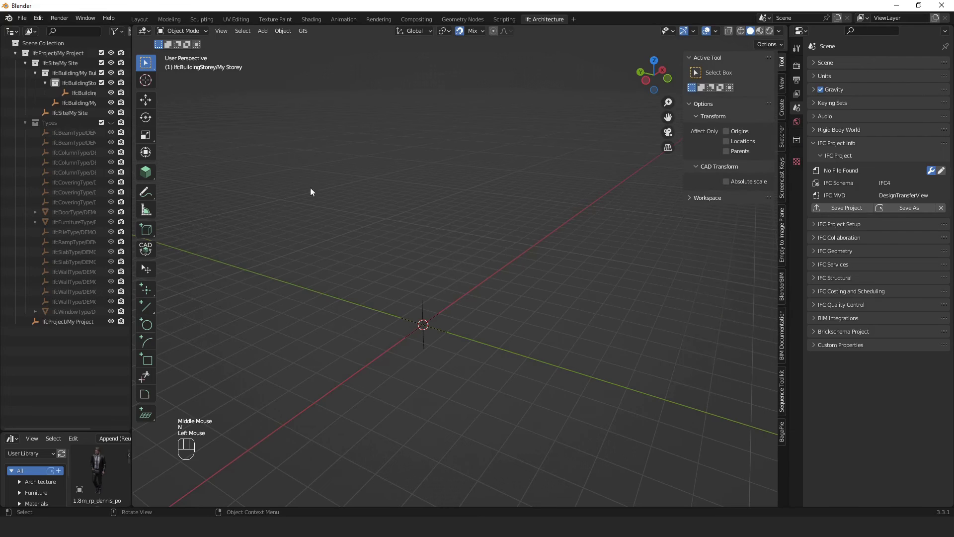
left_click(150, 175)
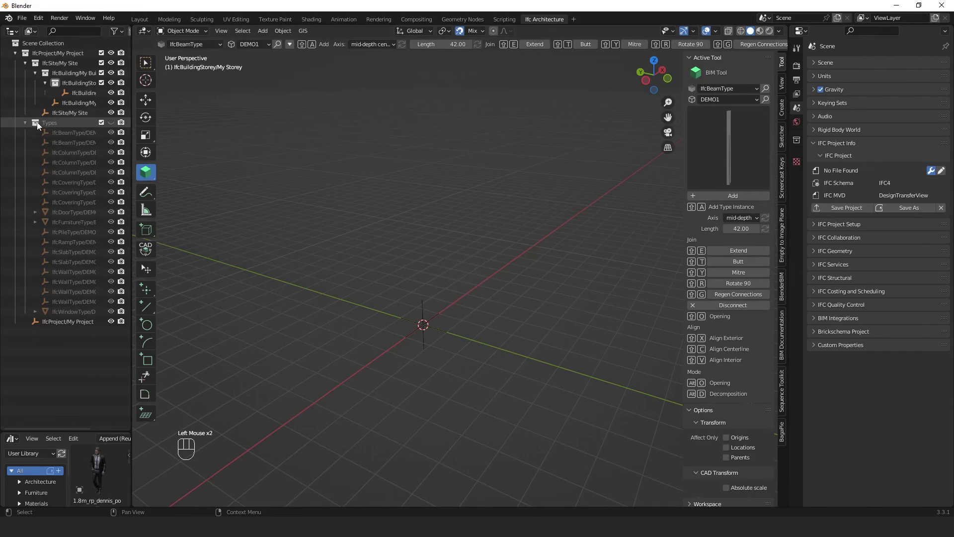
left_click_drag(29, 126, 733, 202)
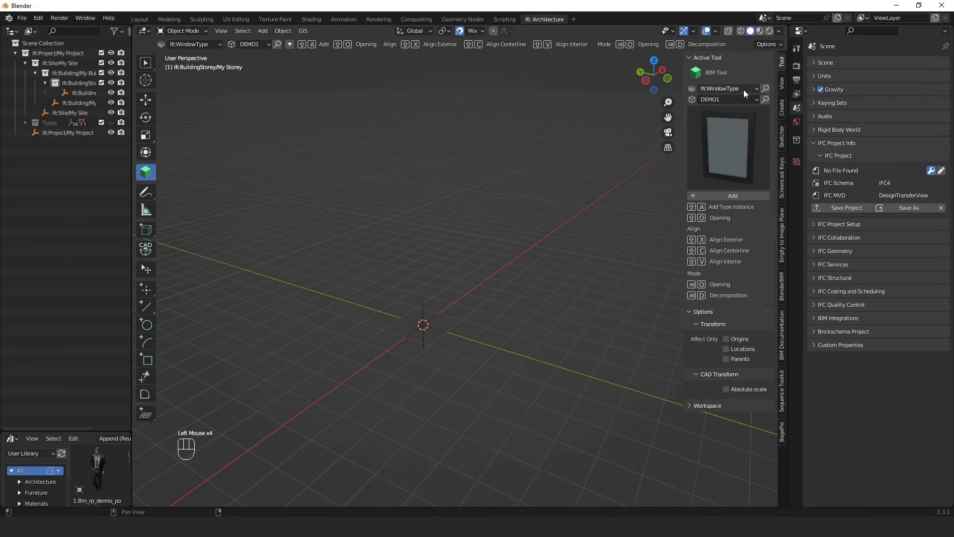
left_click_drag(749, 92, 548, 167)
left_click_drag(534, 178, 596, 168)
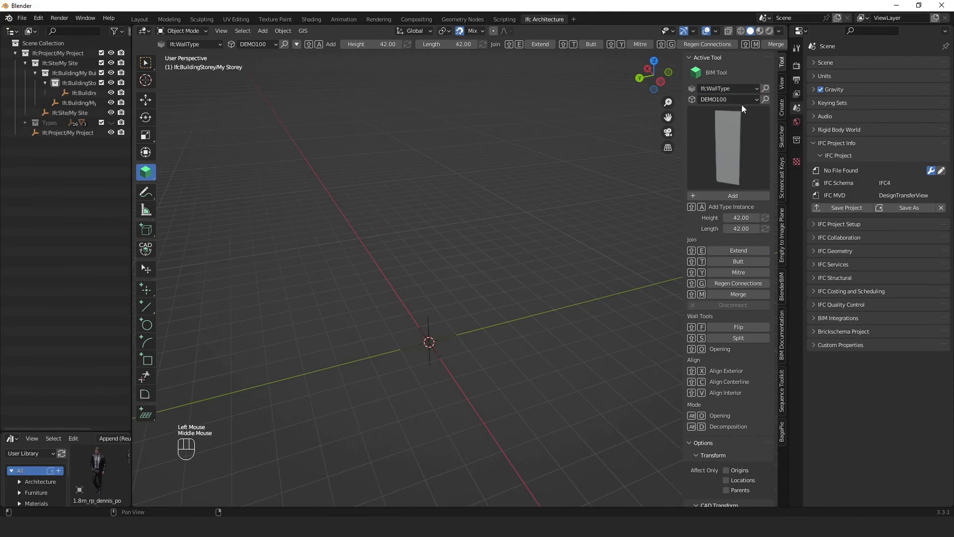
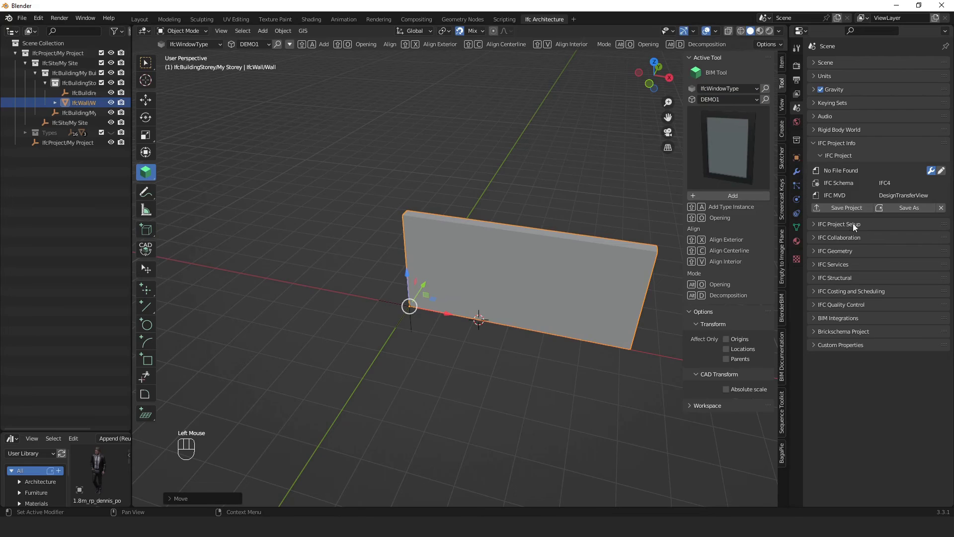
- Load W - 900x600 - Alum.ifc as the project library and append its IfcWindowType
left_click(840, 231)
left_click(851, 241)
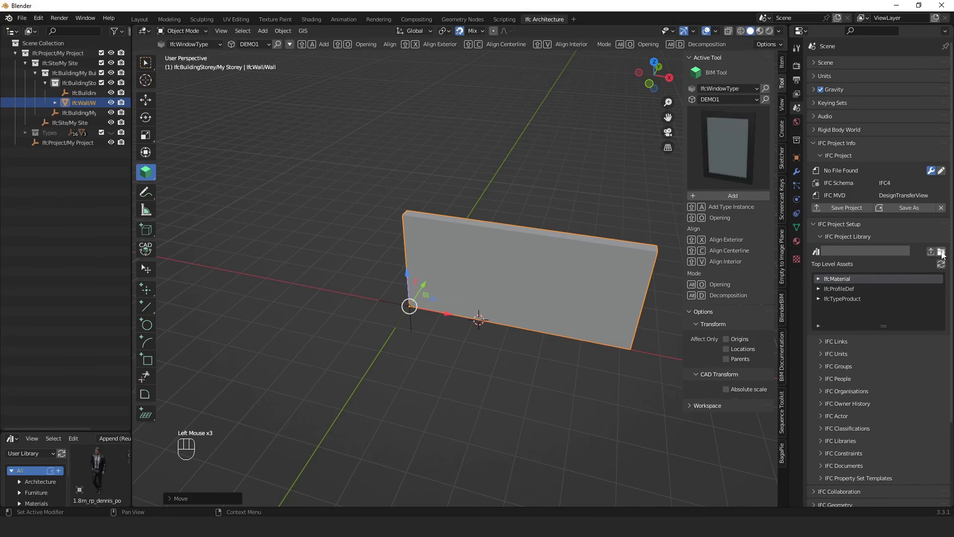
left_click(946, 257)
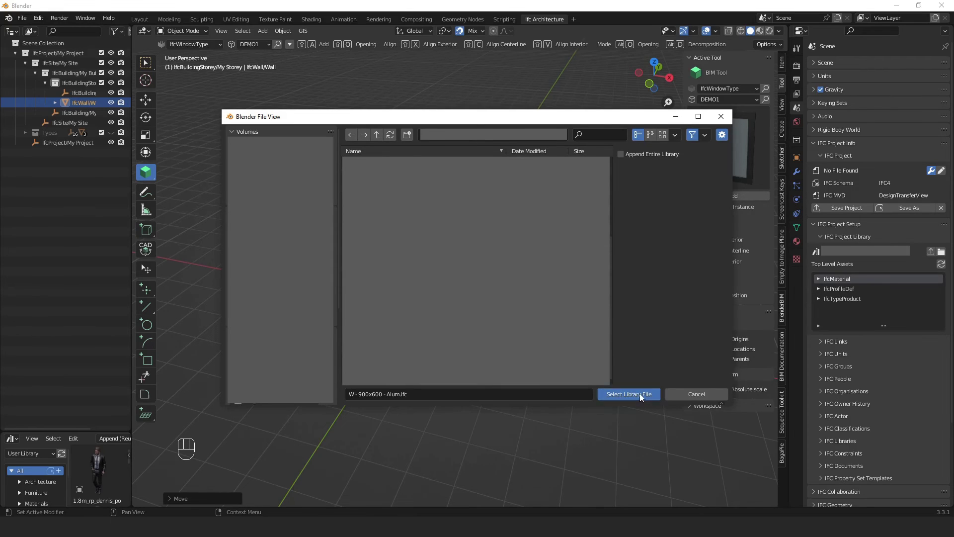
left_click(823, 283)
left_click(824, 281)
left_click(944, 284)
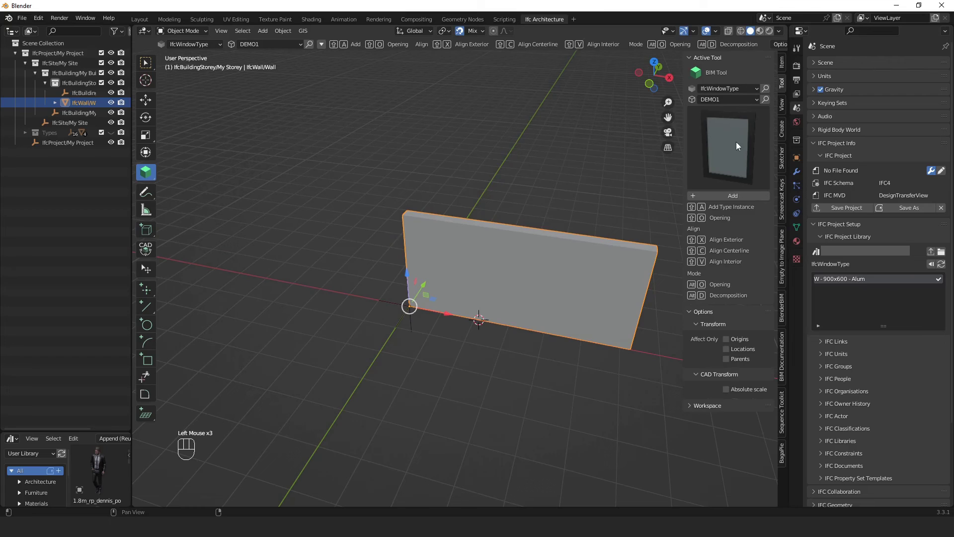
- Pick W - 900x600 - Alum as the type to add in the BIM tool, facing the wall
left_click_drag(741, 106, 741, 125)
left_click_drag(585, 204, 593, 228)
left_click_drag(523, 319, 494, 310)
right_click(487, 313)
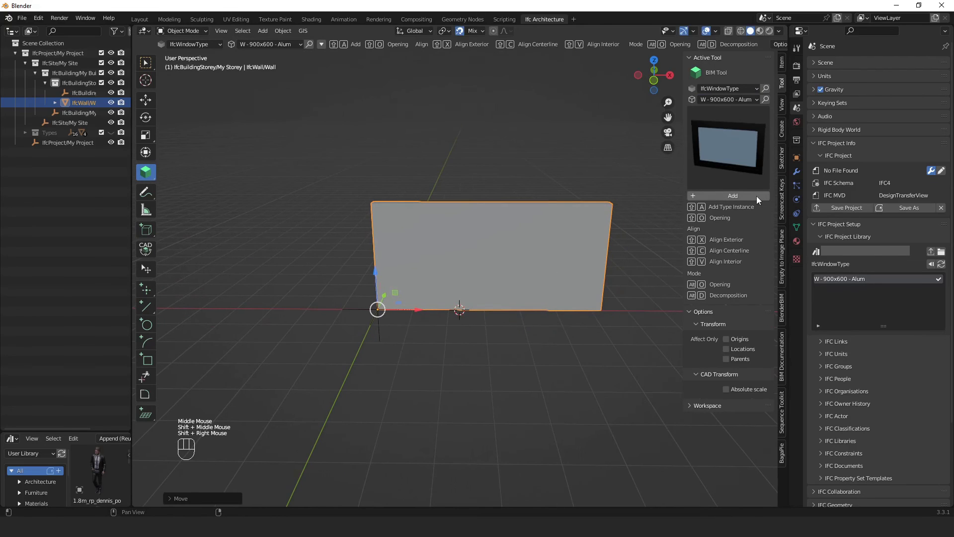
left_click(757, 199)
middle_click(476, 264)
scroll("up", 3)
left_click_drag(509, 314, 510, 289)
- Add a window of that type and move it into the wall to cut its opening
key("g")
key("z")
left_click(535, 207)
left_click_drag(382, 244, 423, 265)
left_click_drag(589, 378, 566, 382)
left_click(584, 391)
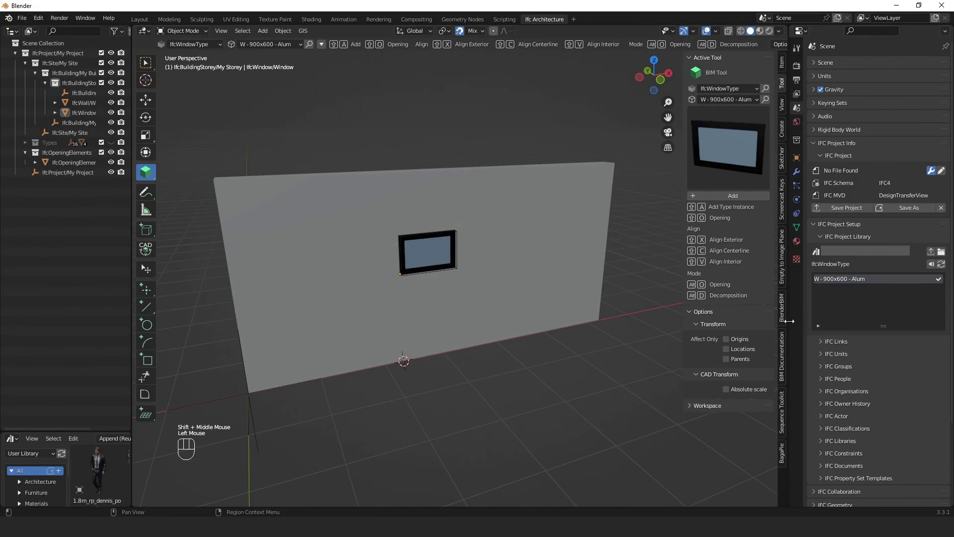
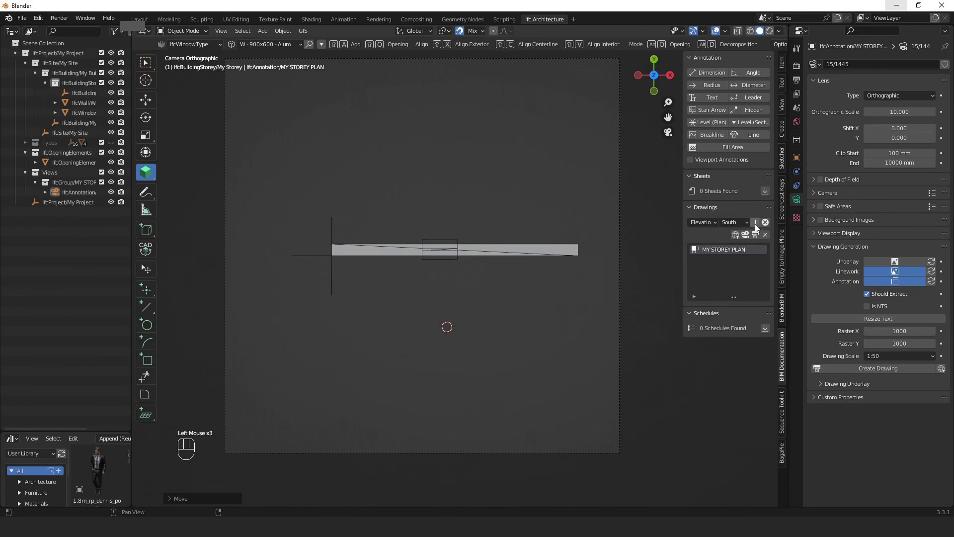
- Add a South Elevation drawing and generate it as SVG
left_click(756, 226)
scroll("down", 3)
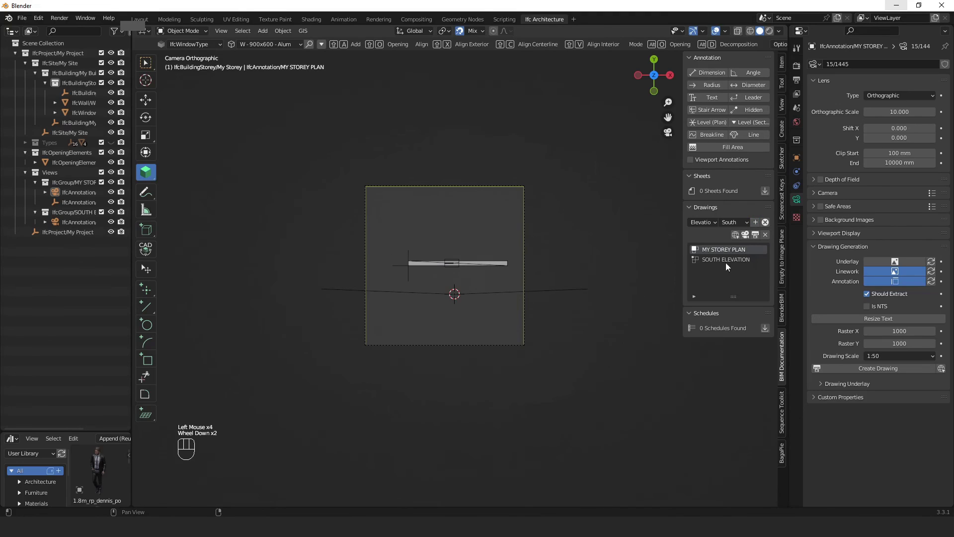
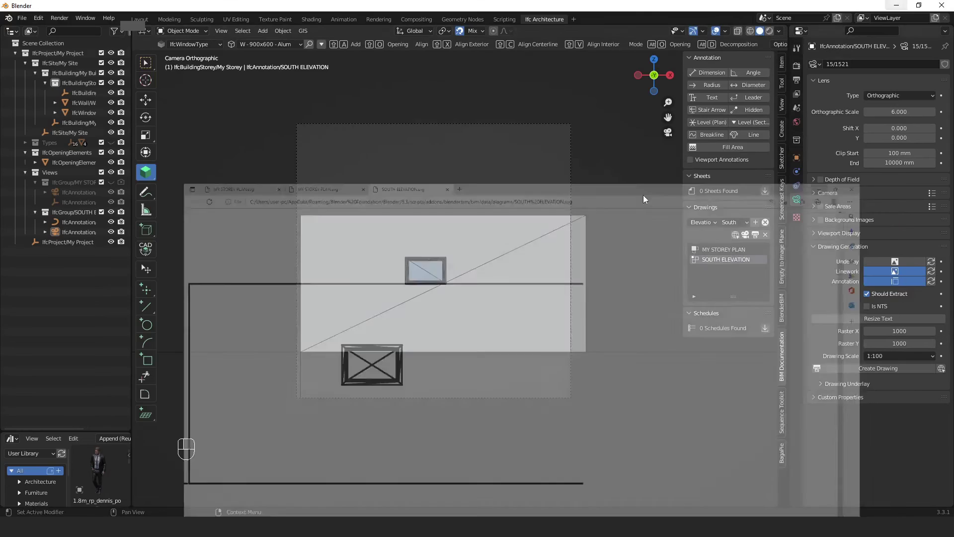
left_click(439, 274)
- Enter edit mode on the window mesh and dissolve its extra edges
key("Tab")
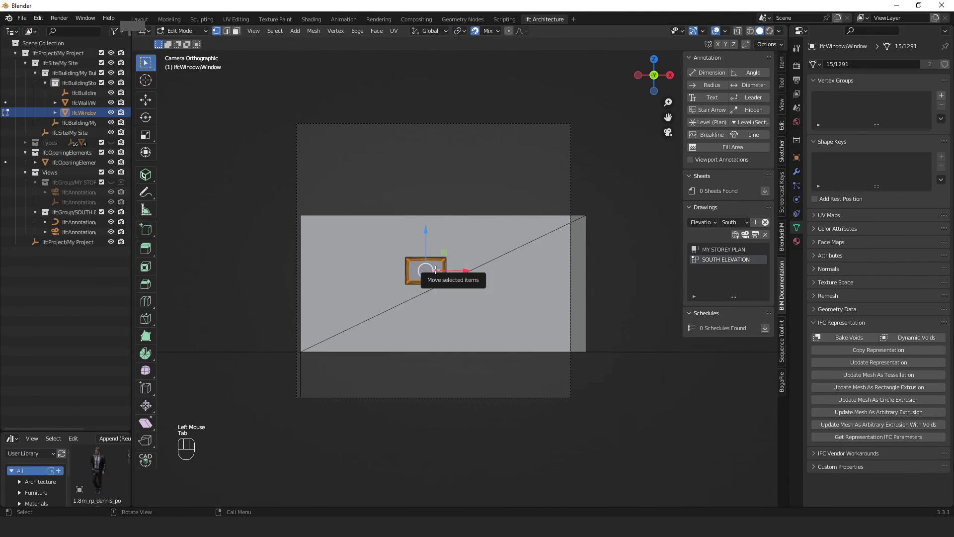
key("a")
key("x")
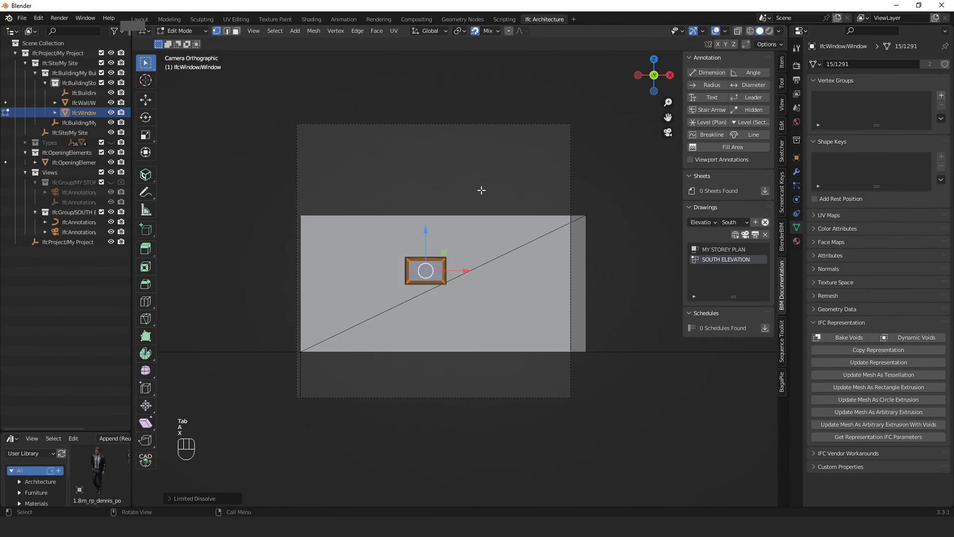